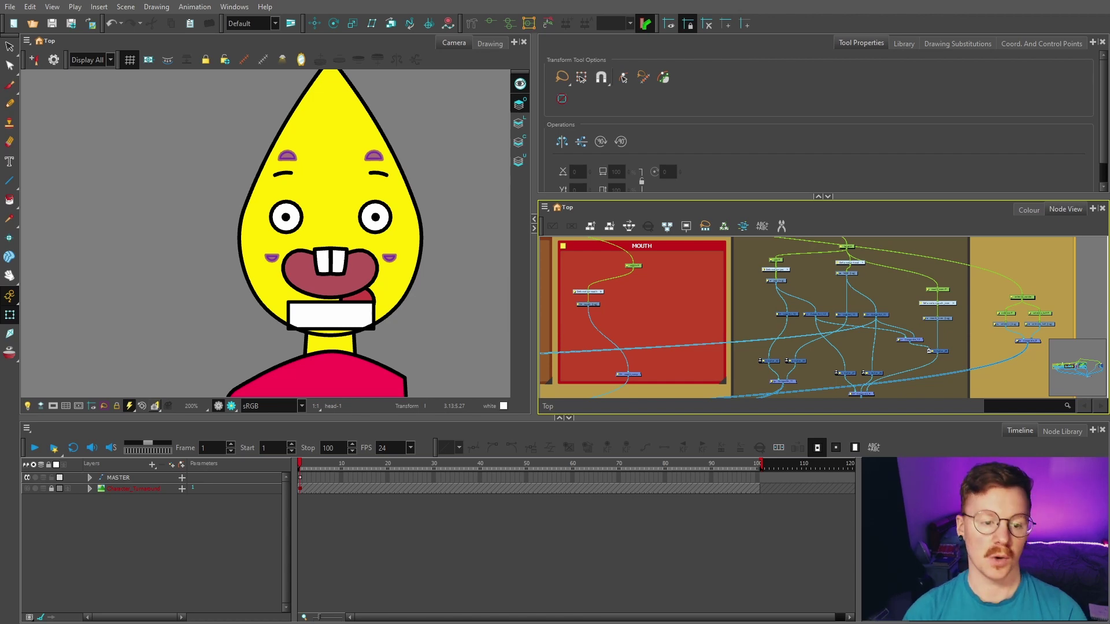
Browse the Node View and select the mouth group drawing, the head drawing and the jaw drawing nodes
scroll(down, 3)
key(space)
click(733, 310)
key(space)
click(919, 325)
scroll(up, 3)
click(845, 297)
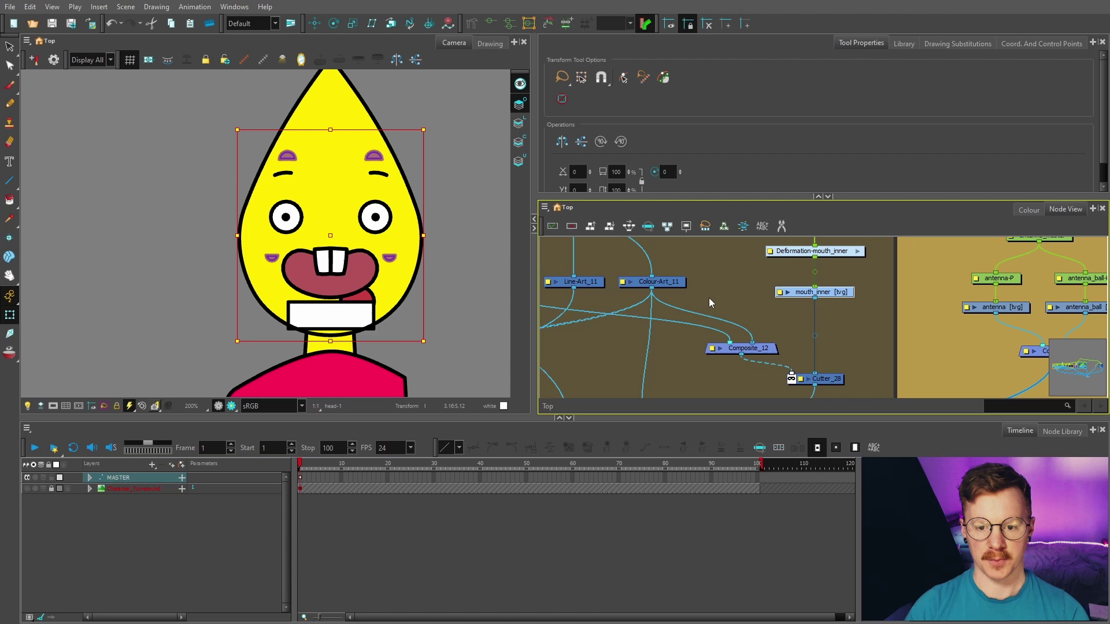
click(710, 280)
key(space)
click(705, 276)
key(space)
click(669, 283)
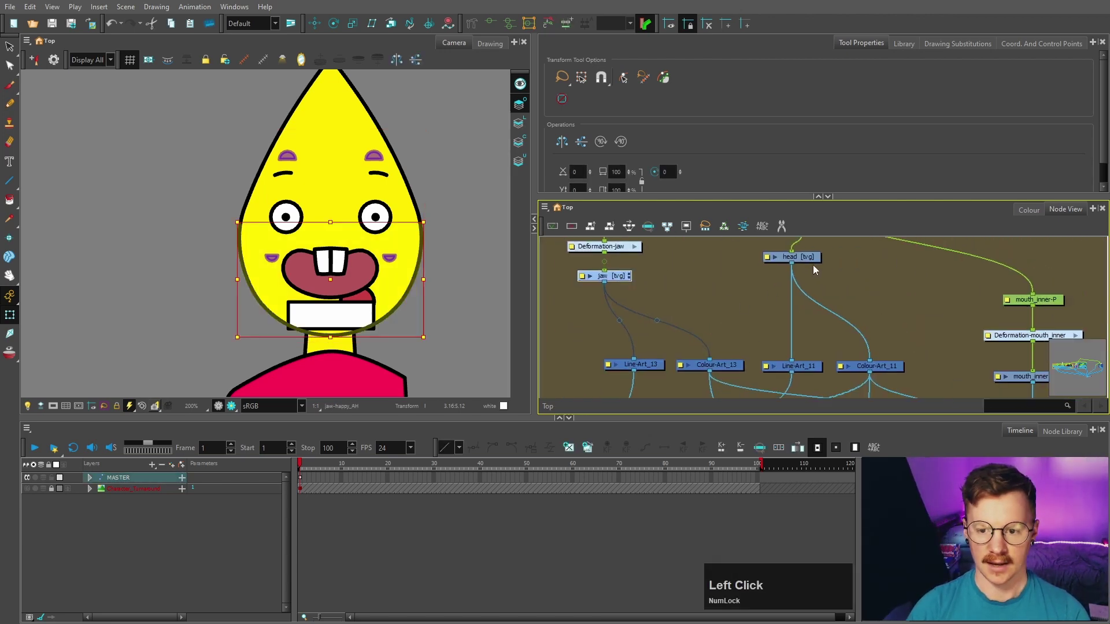
Select the mouth drawing node and show it on its own in the Drawing view
scroll(down, 3)
key(space)
scroll(down, 3)
key(space)
click(739, 302)
key(space)
scroll(up, 3)
key(space)
click(688, 274)
key(space)
View the mouth drawing's art layers one by one: teeth, mouth shape and white block
click(682, 303)
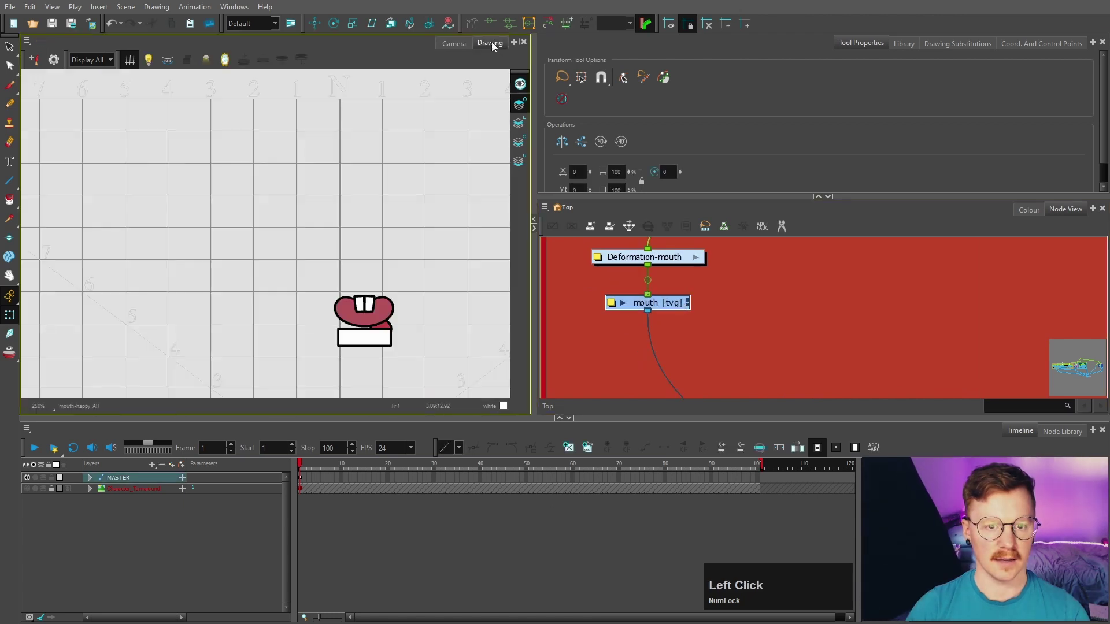
scroll(up, 3)
click(527, 78)
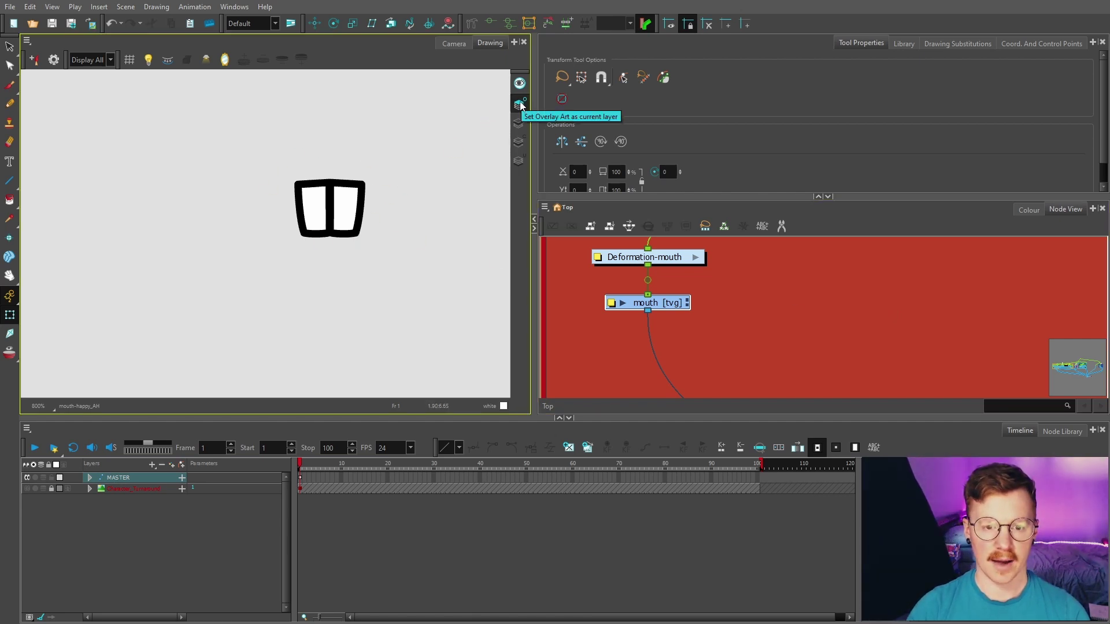
click(530, 147)
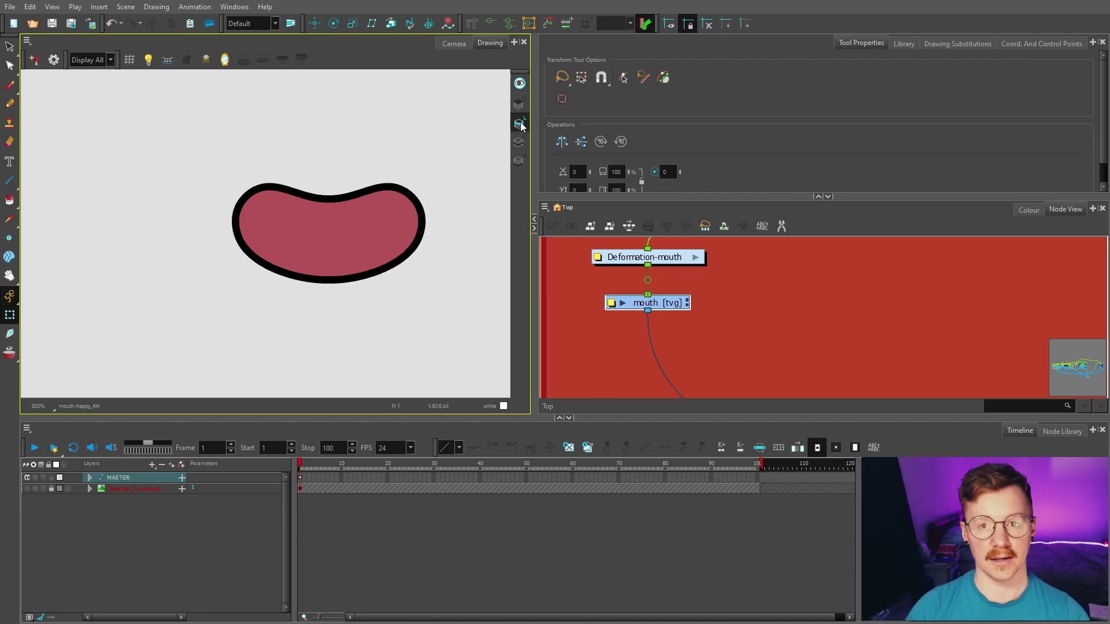
click(526, 137)
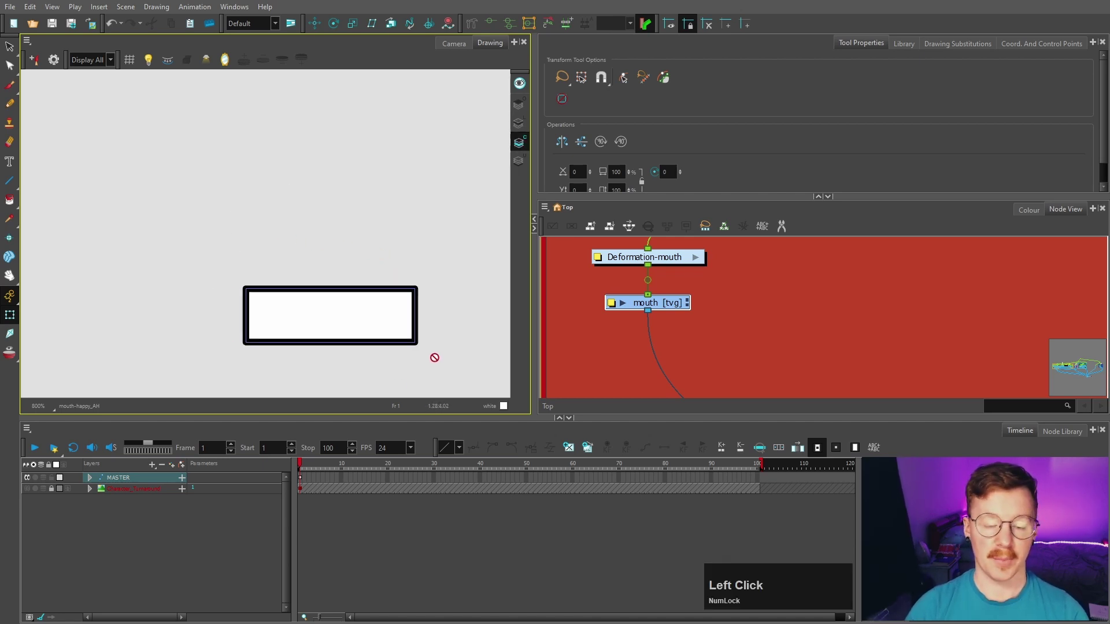
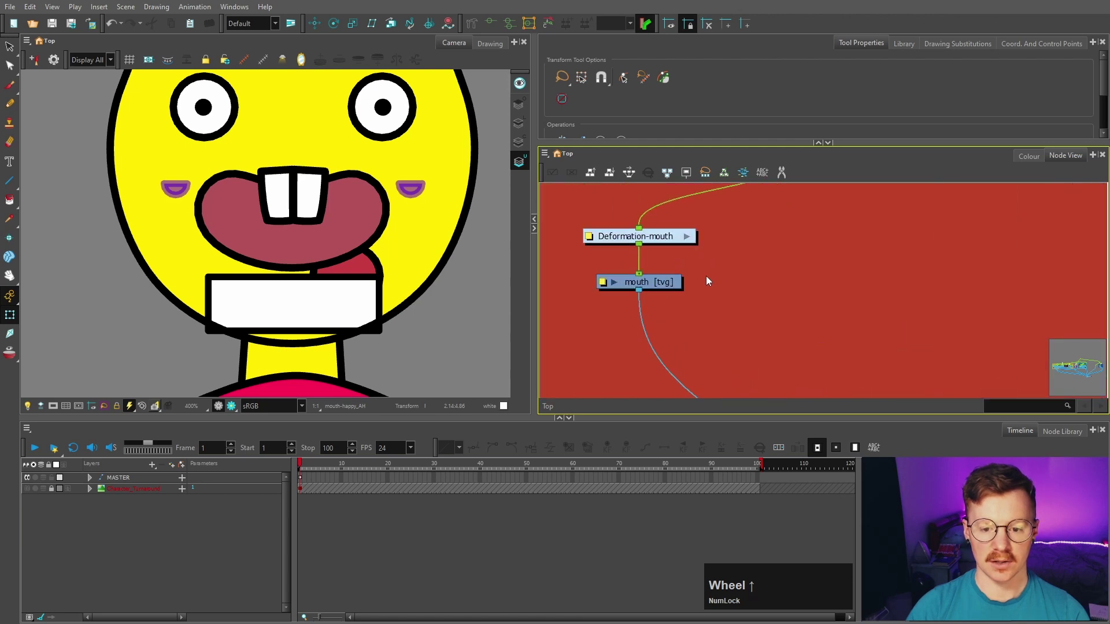
Select the mouth drawing node and copy it
click(673, 283)
key(space)
click(755, 305)
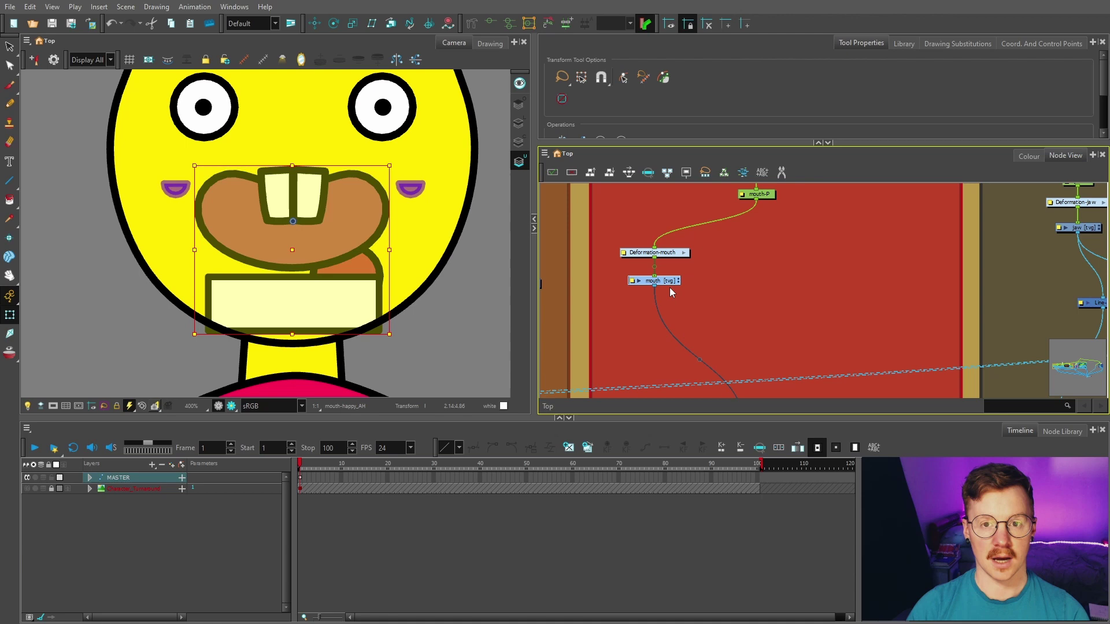
key(space)
click(741, 294)
key(space)
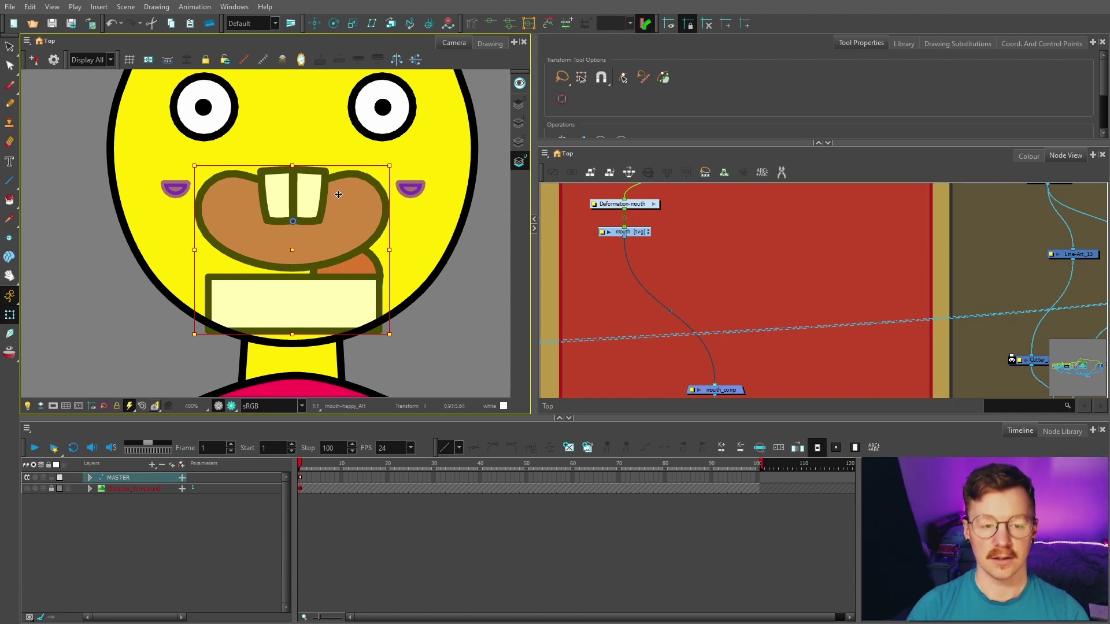
key(ctrl+Num_Lock)
key(ctrl+c)
click(690, 236)
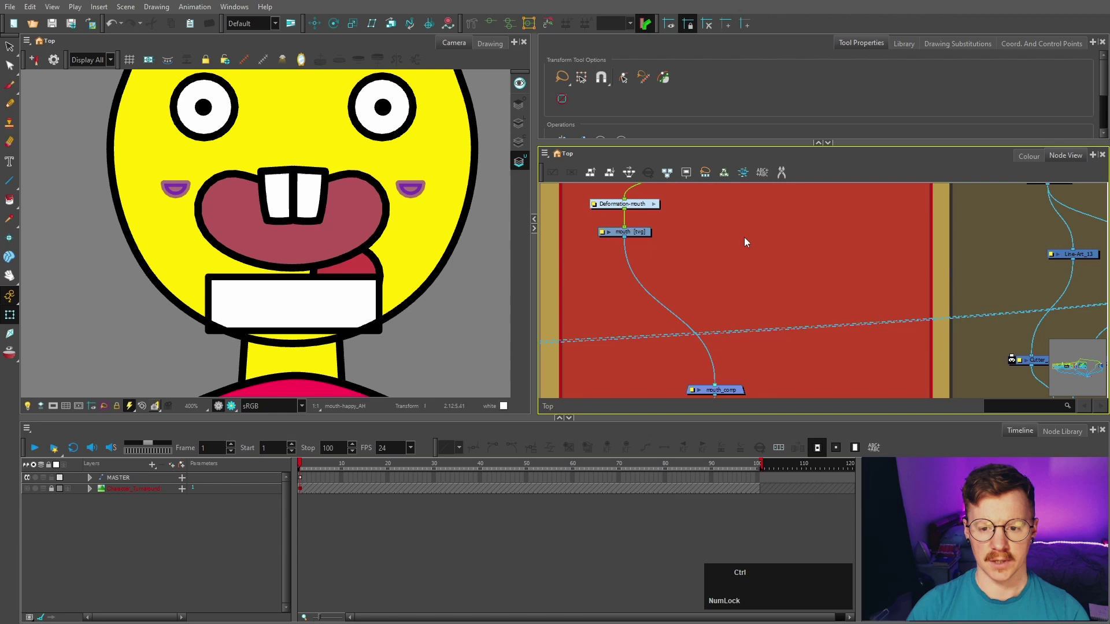
Paste four mouth copies, line them up in a row and connect them to mouth_comp
key(ctrl+v)
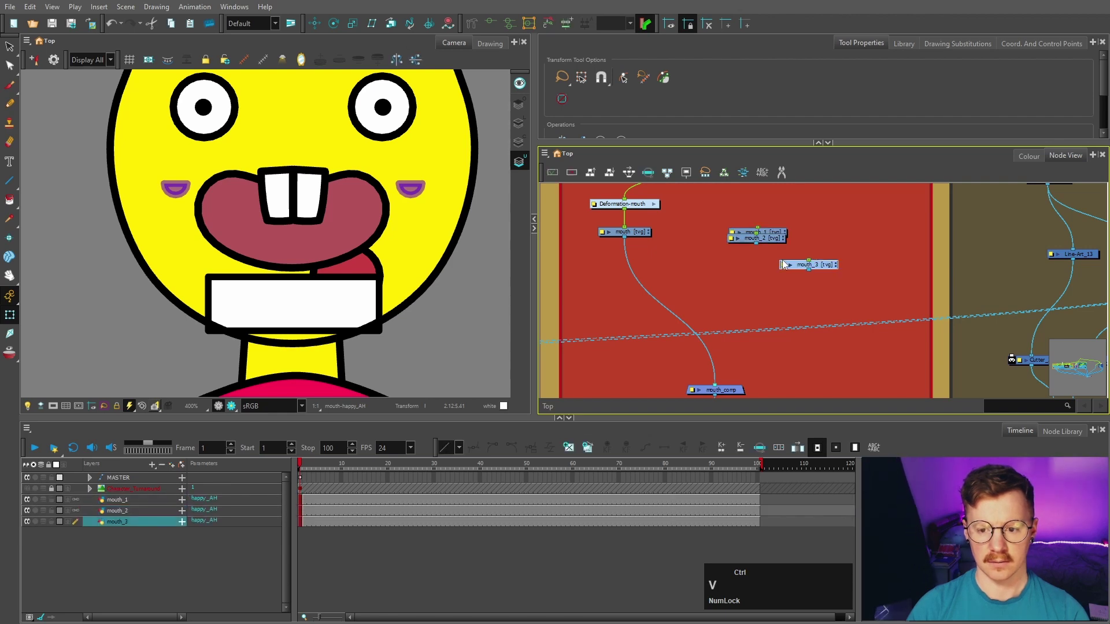
click(740, 266)
click(752, 267)
key(space)
key(space)
click(669, 230)
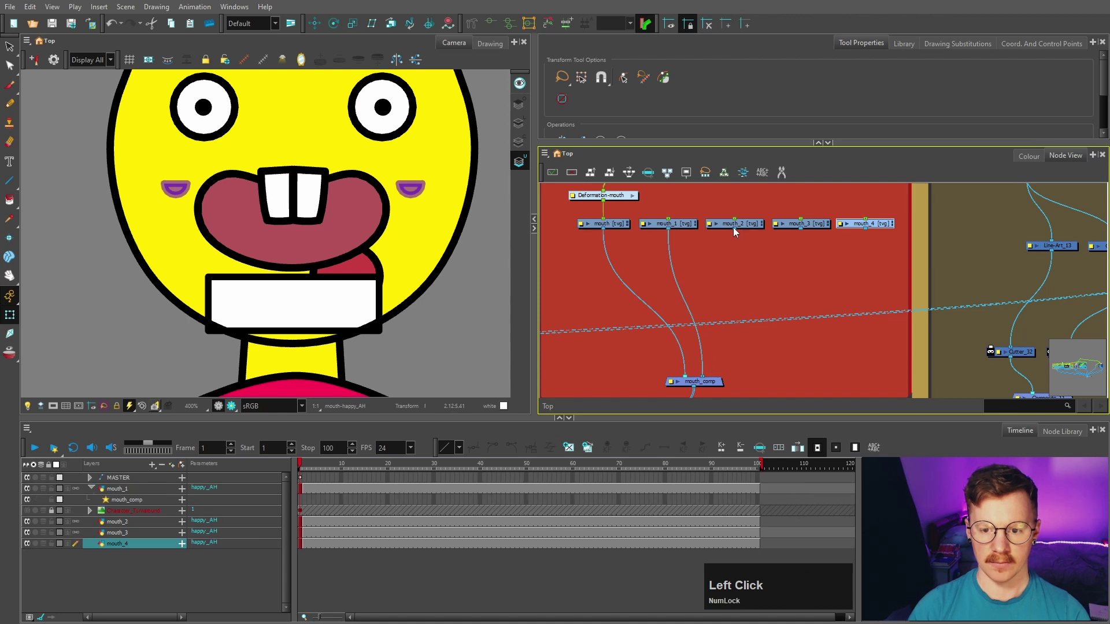
scroll(down, 3)
key(space)
click(682, 336)
key(space)
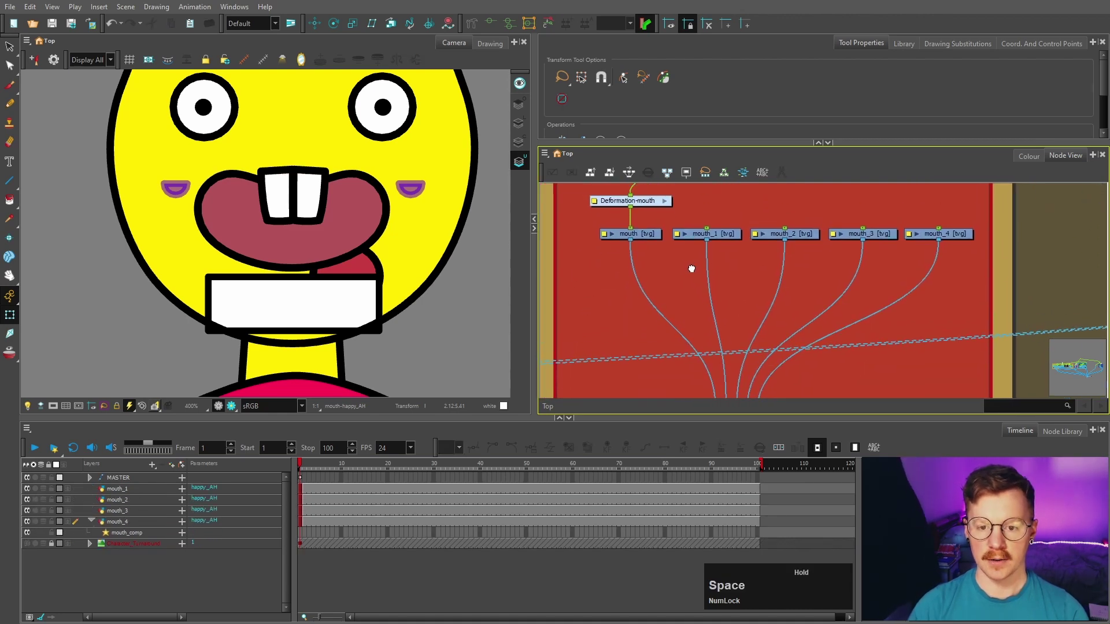
Rename the first mouth copies mouth_line, teeth_upper and teeth_lower in Layer Properties
click(603, 265)
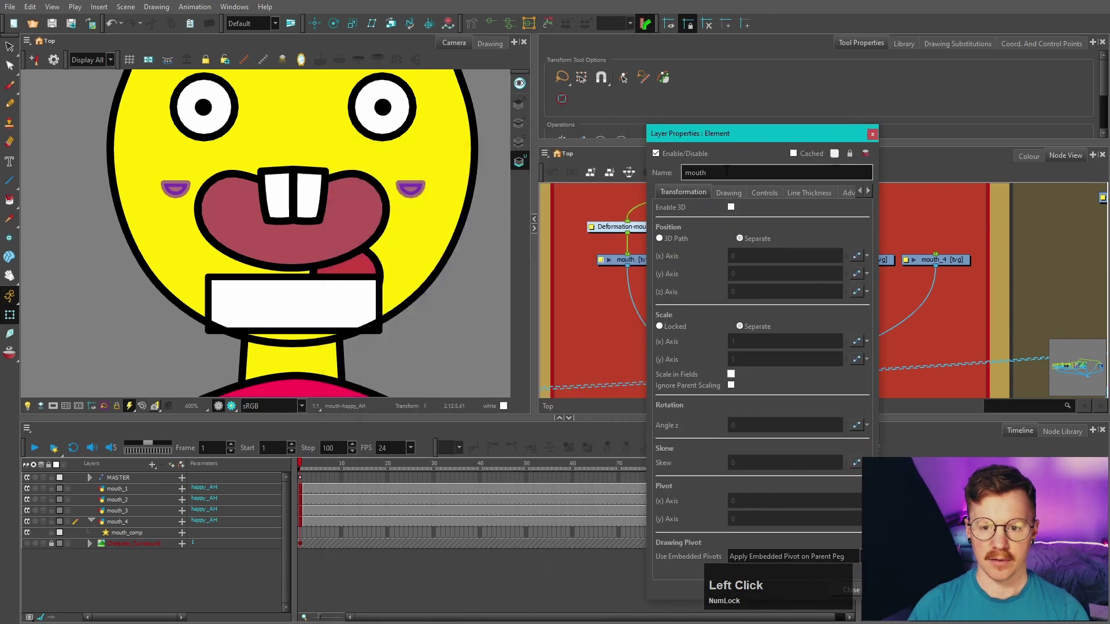
text(line)
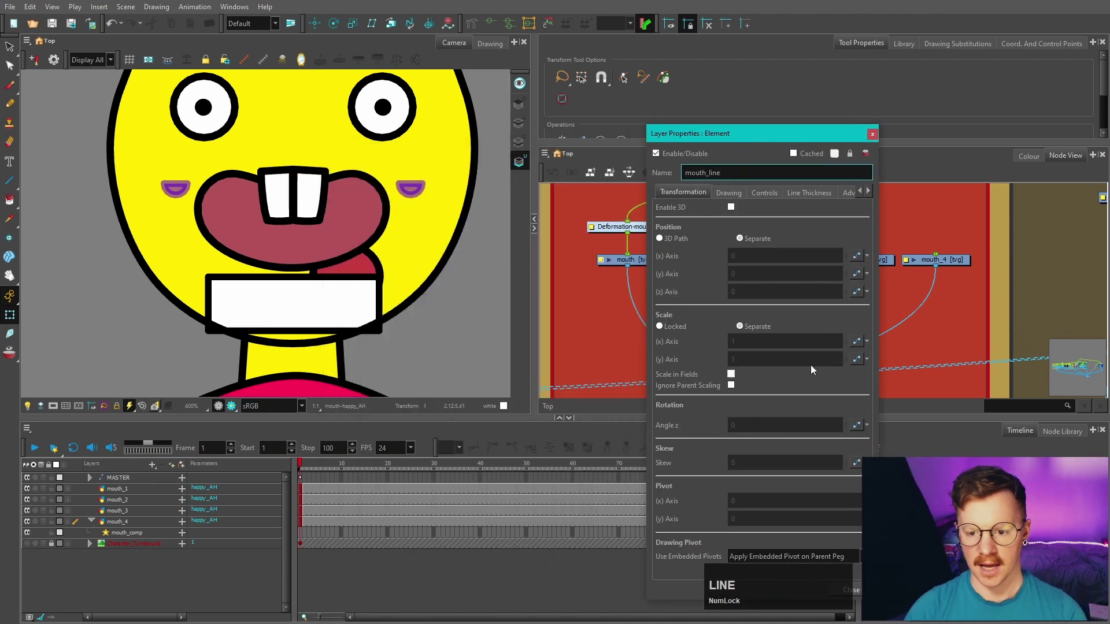
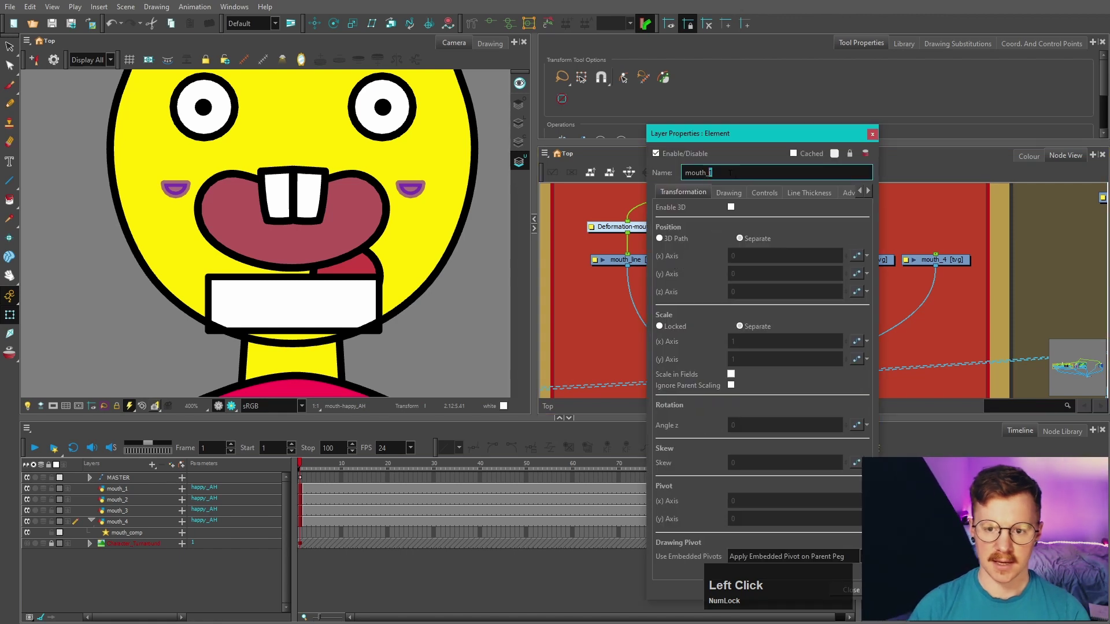
text(TEETher)
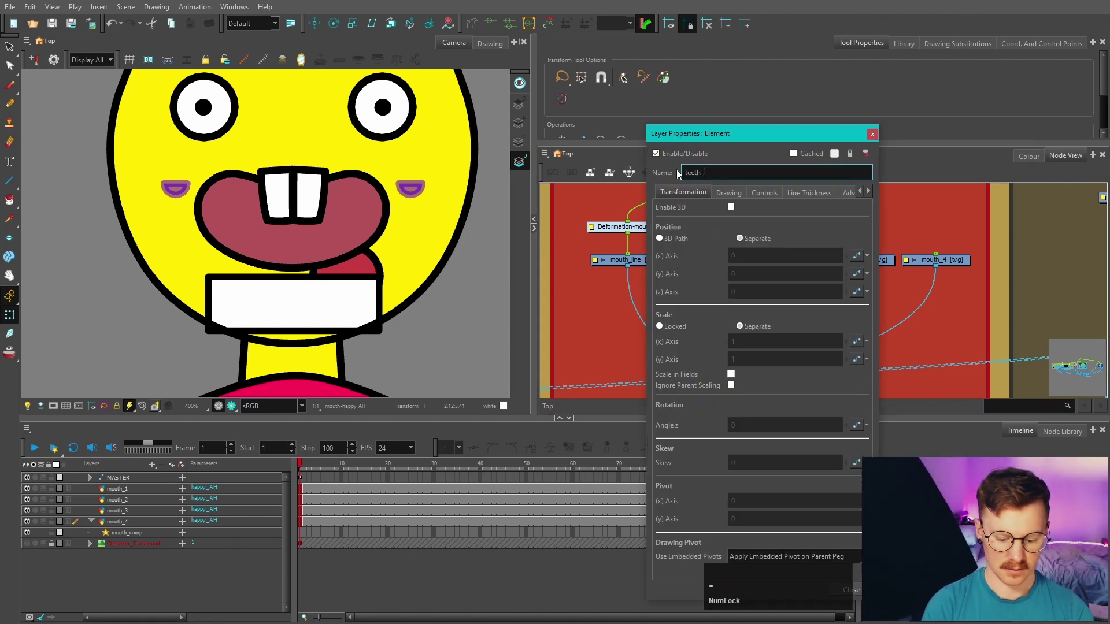
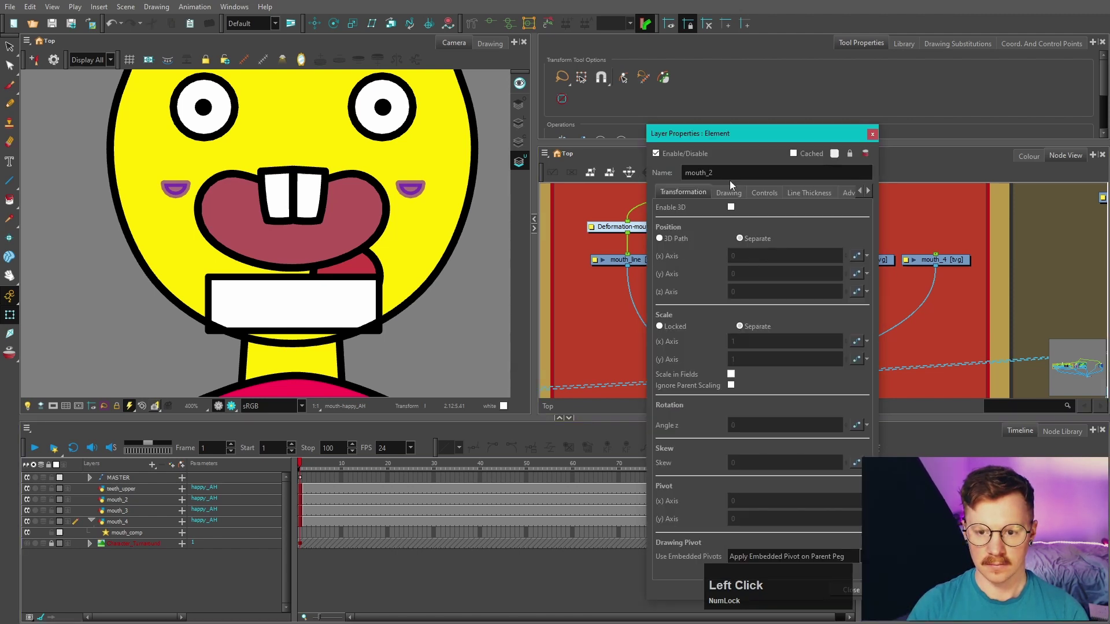
text(teehtthlower)
Rename the next copy tongue and open the last copy's properties for mouth_mask
click(790, 282)
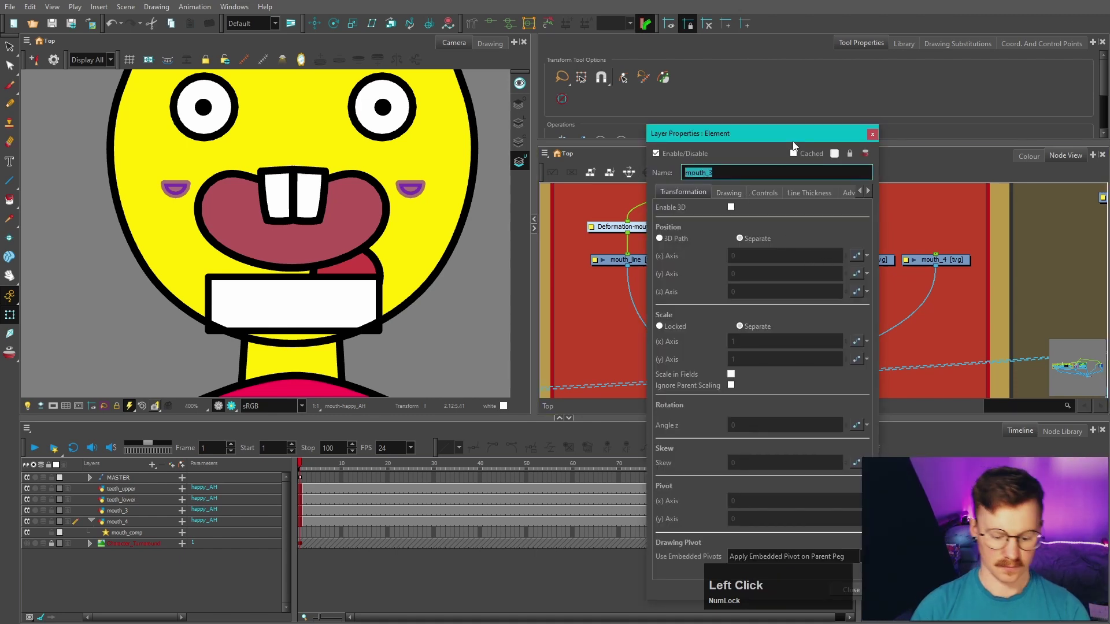
text(tongue)
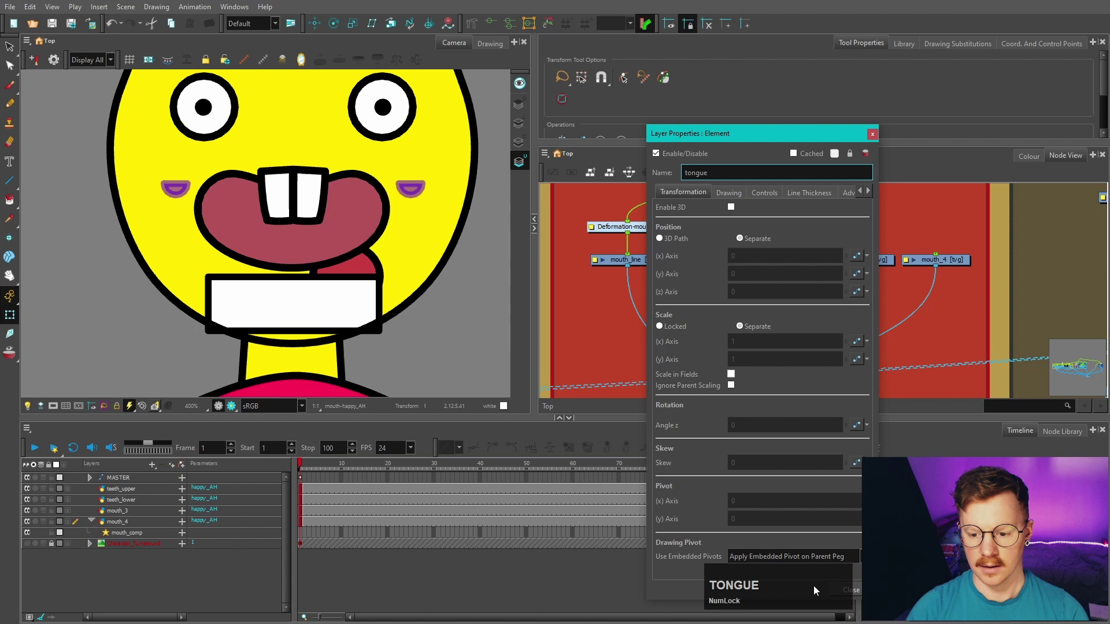
click(911, 279)
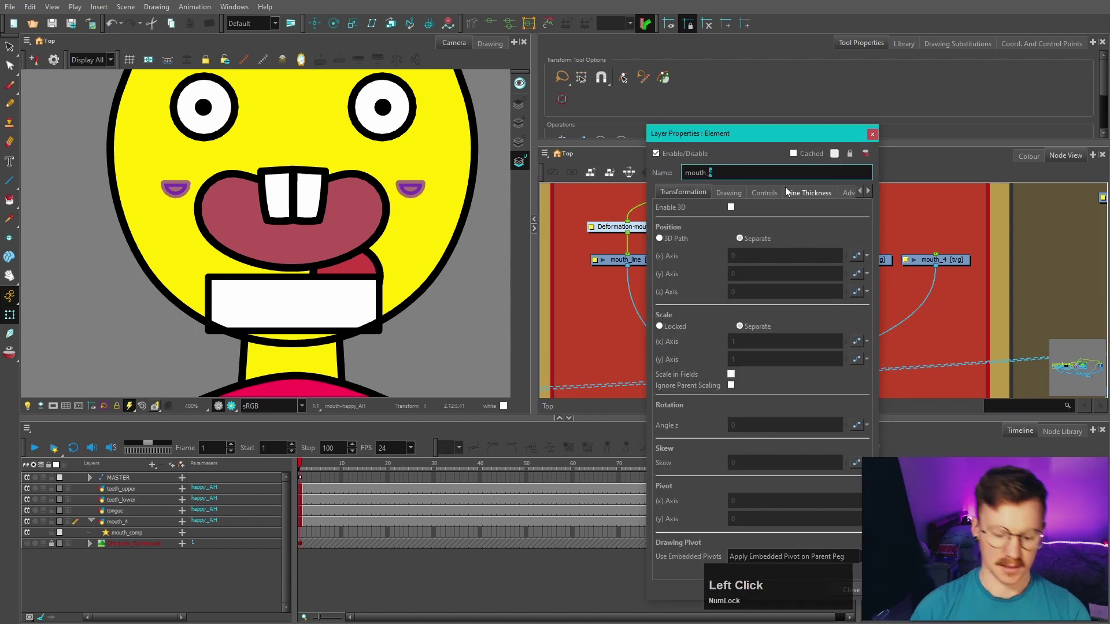
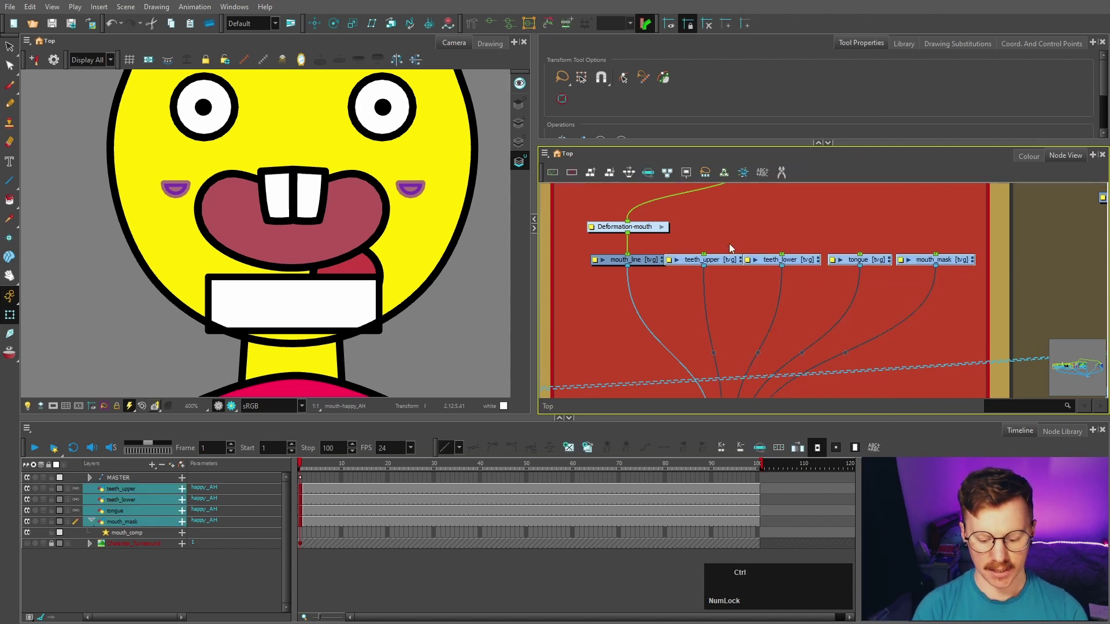
Add a peg above each mouth part and connect the part pegs under mouth-P
key(ctrl+shift+p)
click(913, 284)
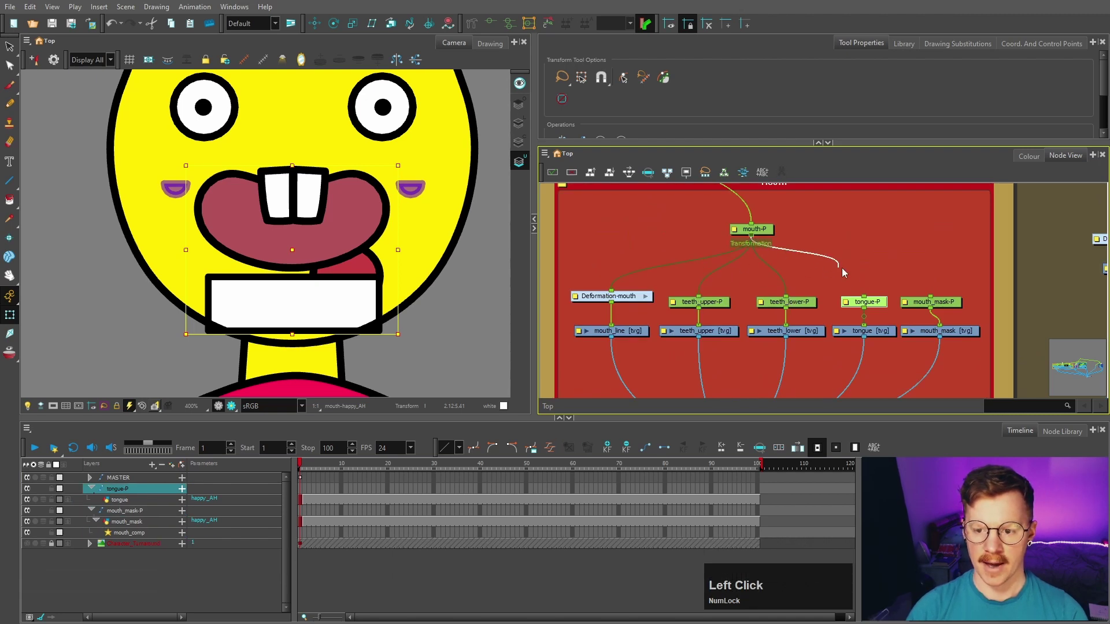
key(space)
click(728, 304)
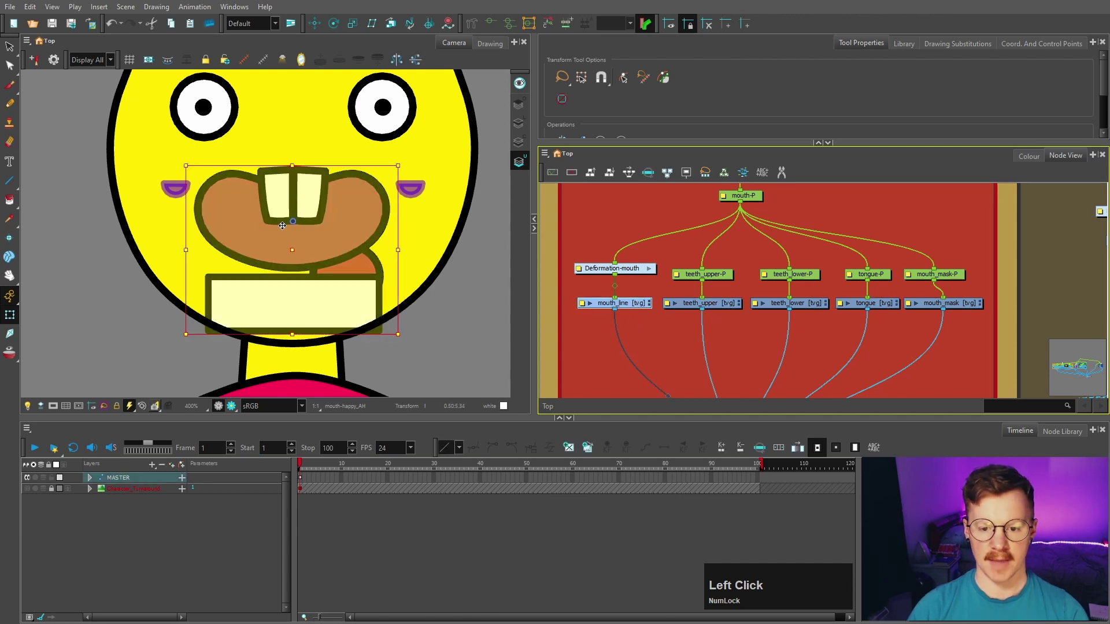
Select the mouth_line drawing node and bring up its Layer Properties
click(731, 307)
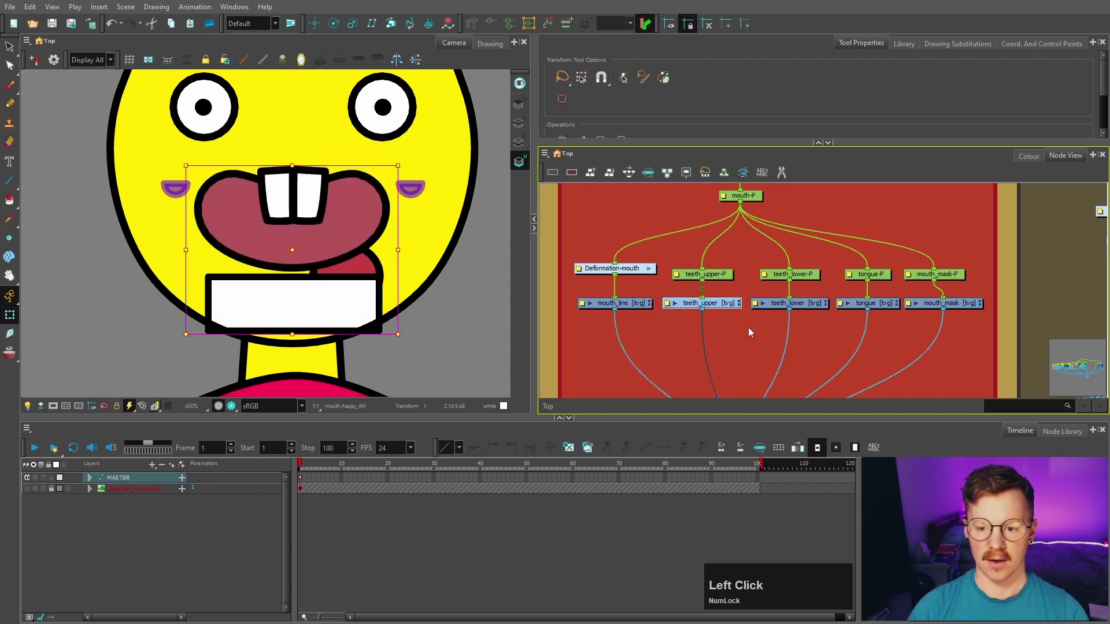
click(683, 335)
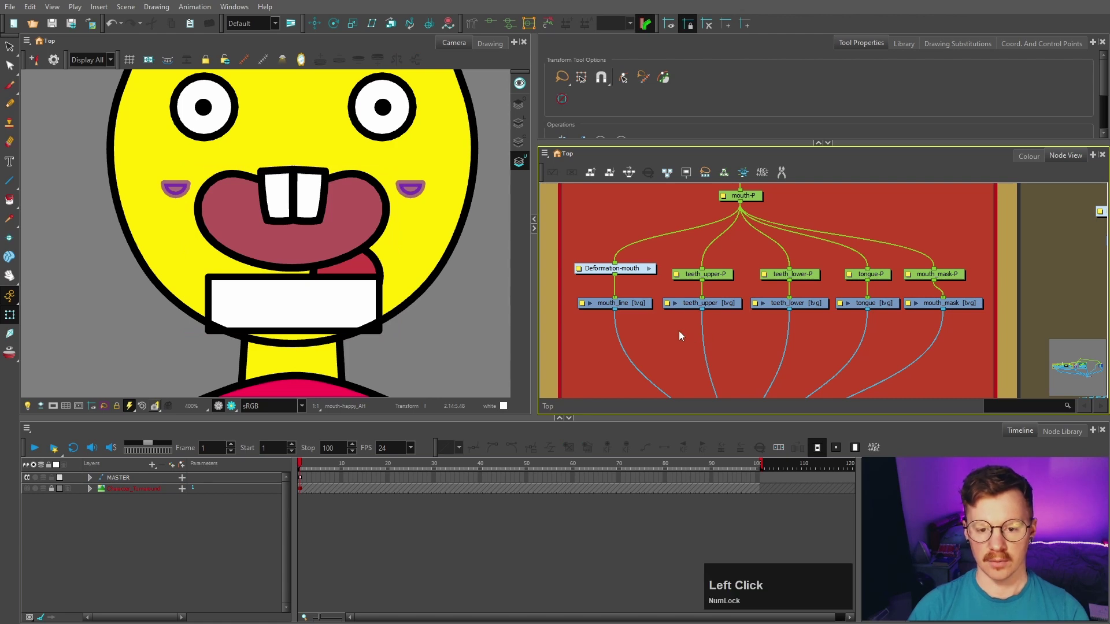
middle_click(681, 343)
click(594, 279)
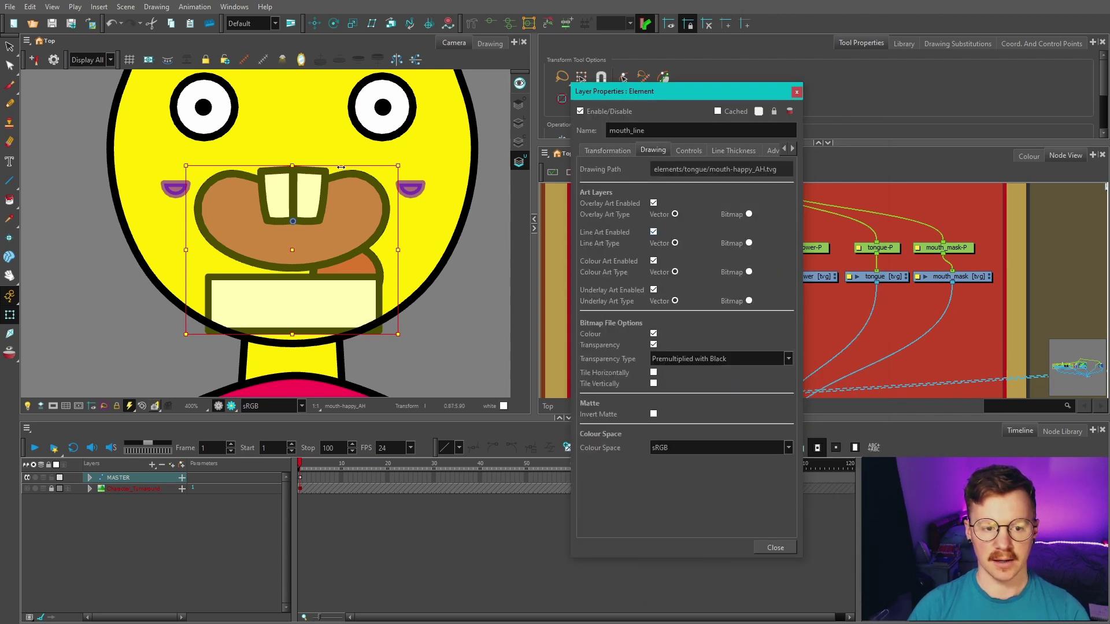
click(659, 292)
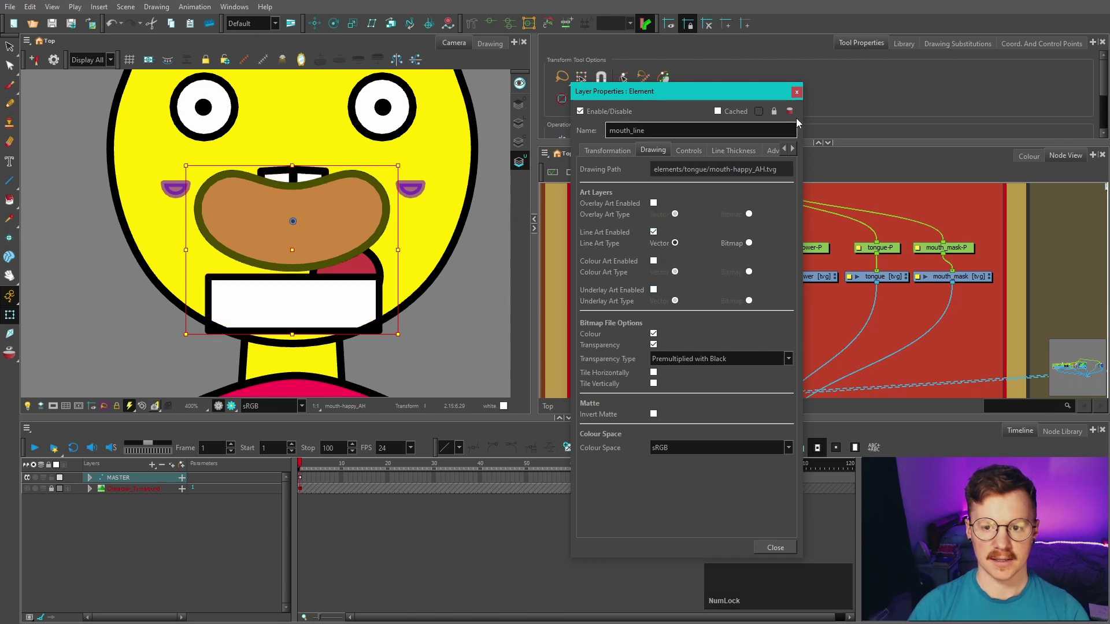
click(800, 95)
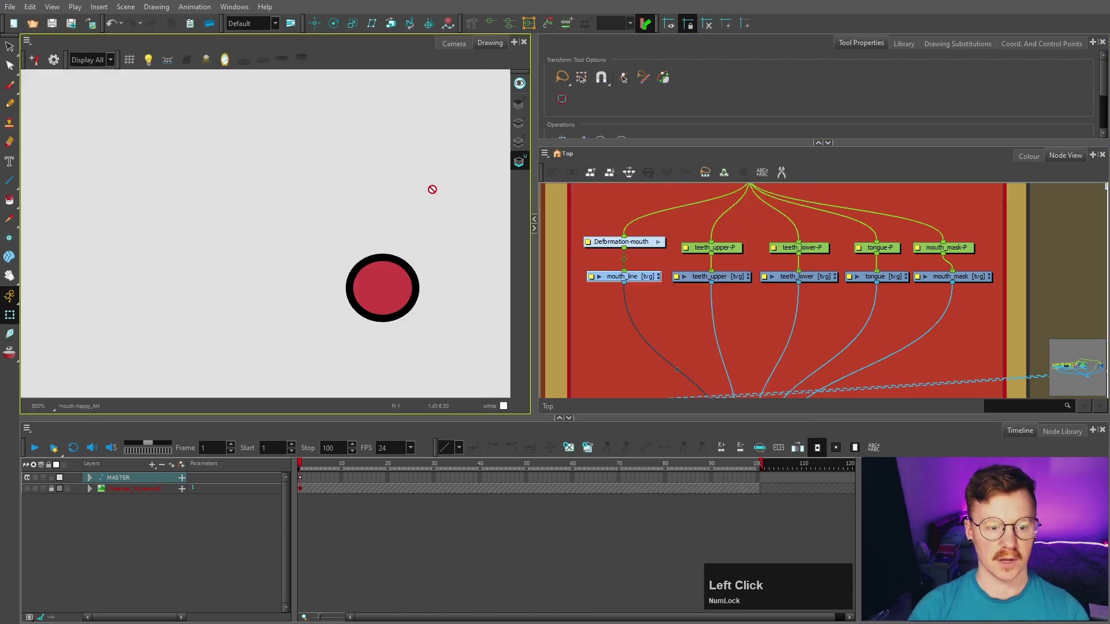
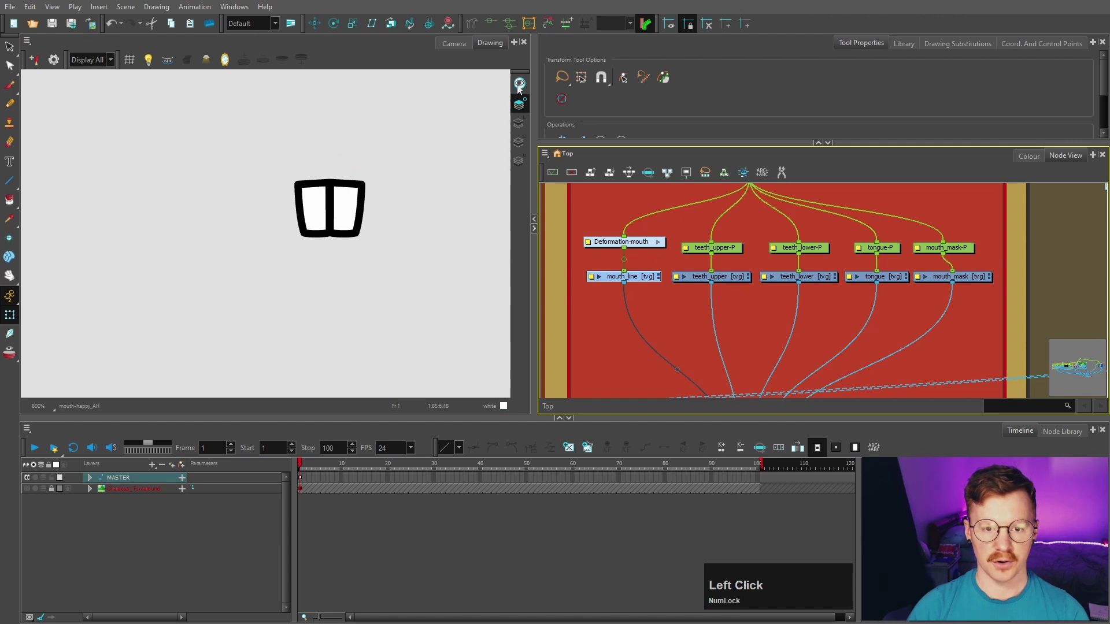
click(728, 281)
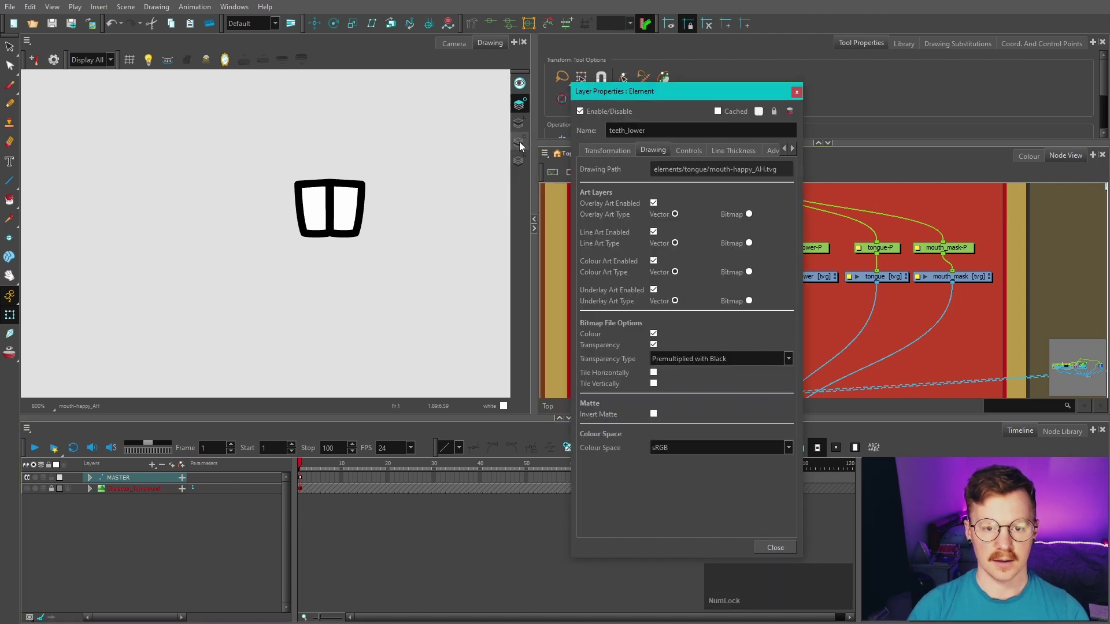
click(658, 207)
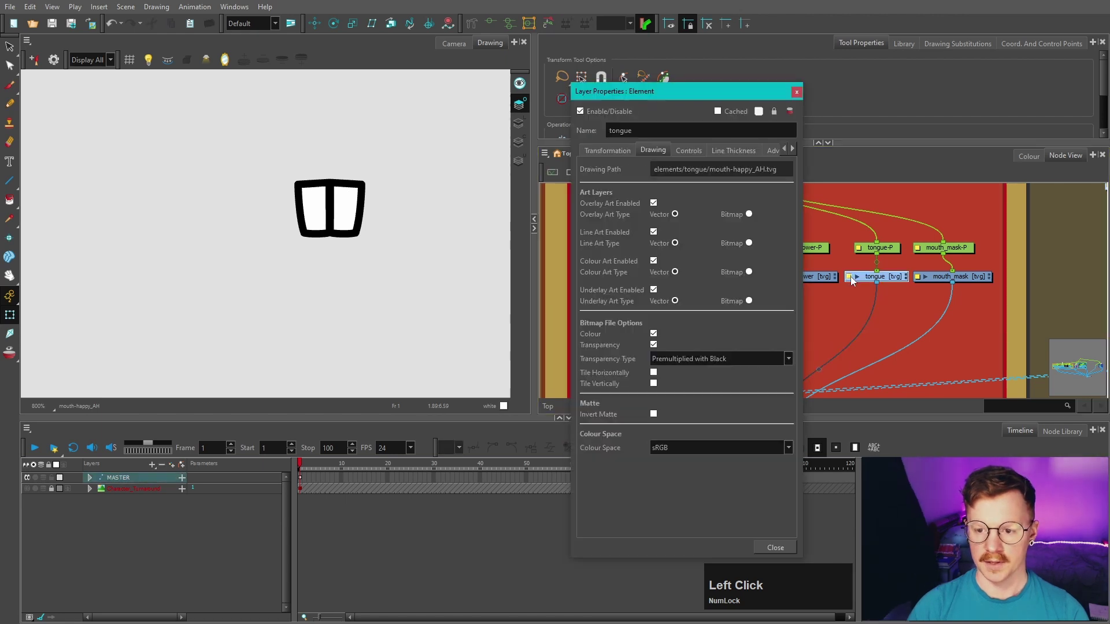
click(655, 262)
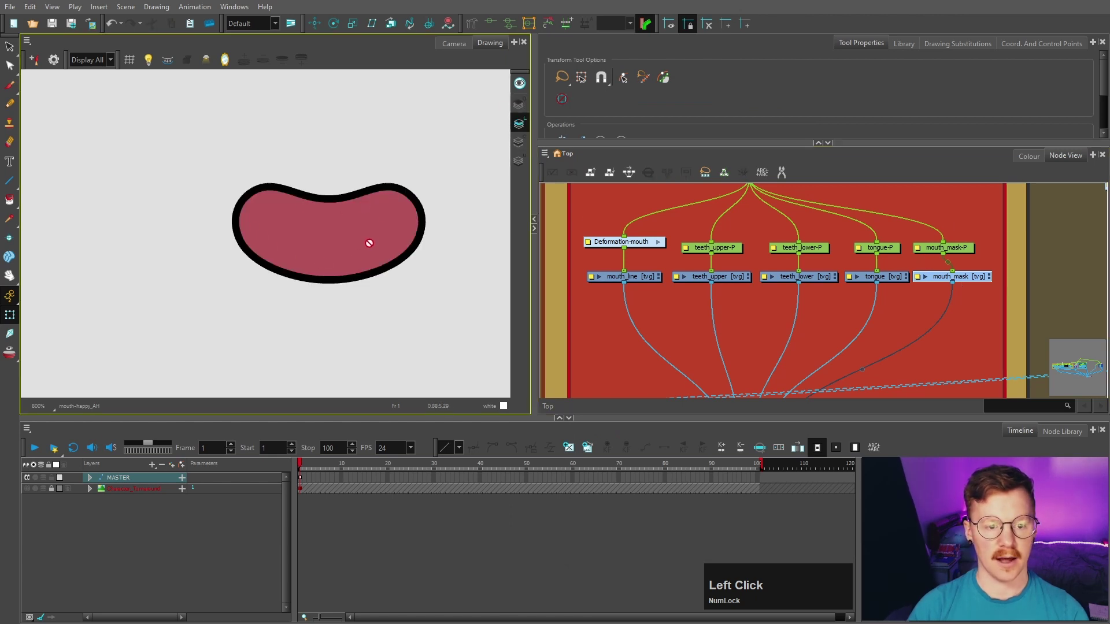
click(921, 278)
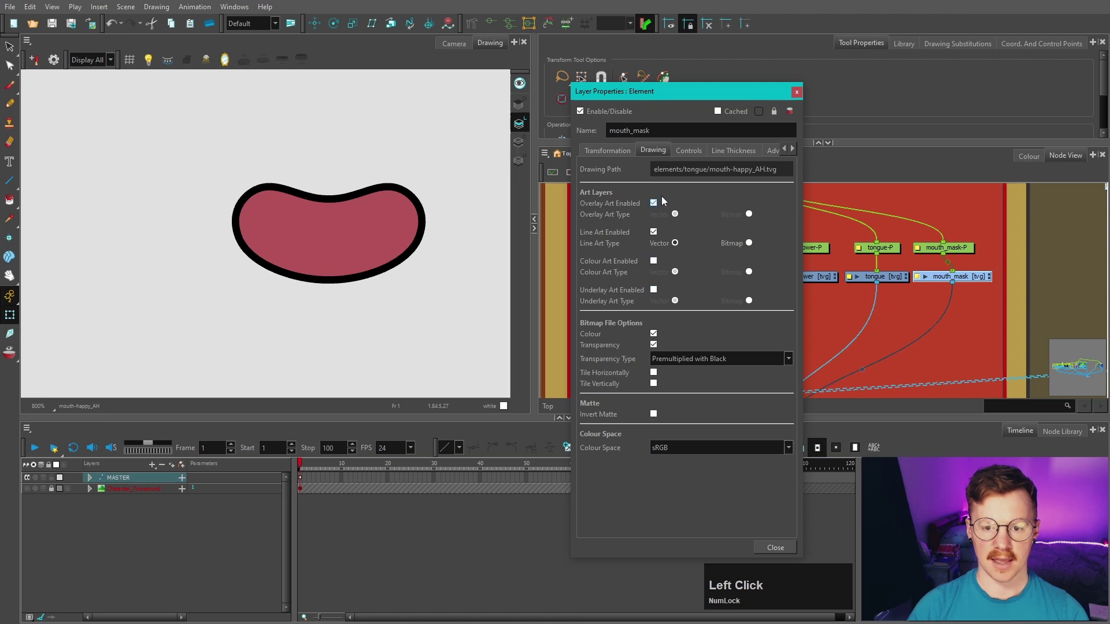
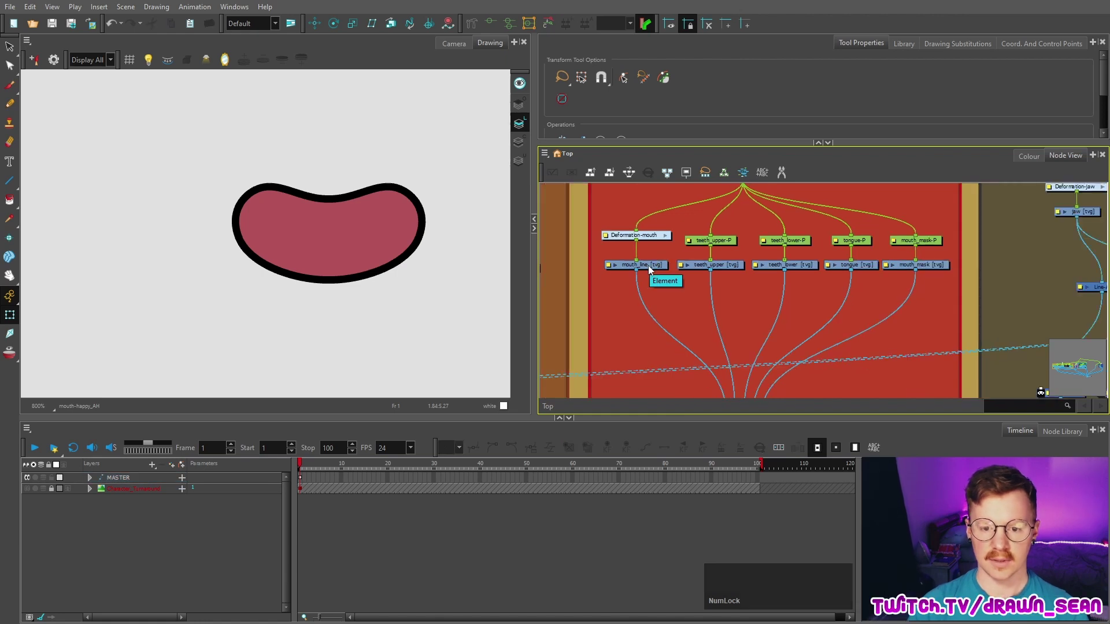
click(650, 268)
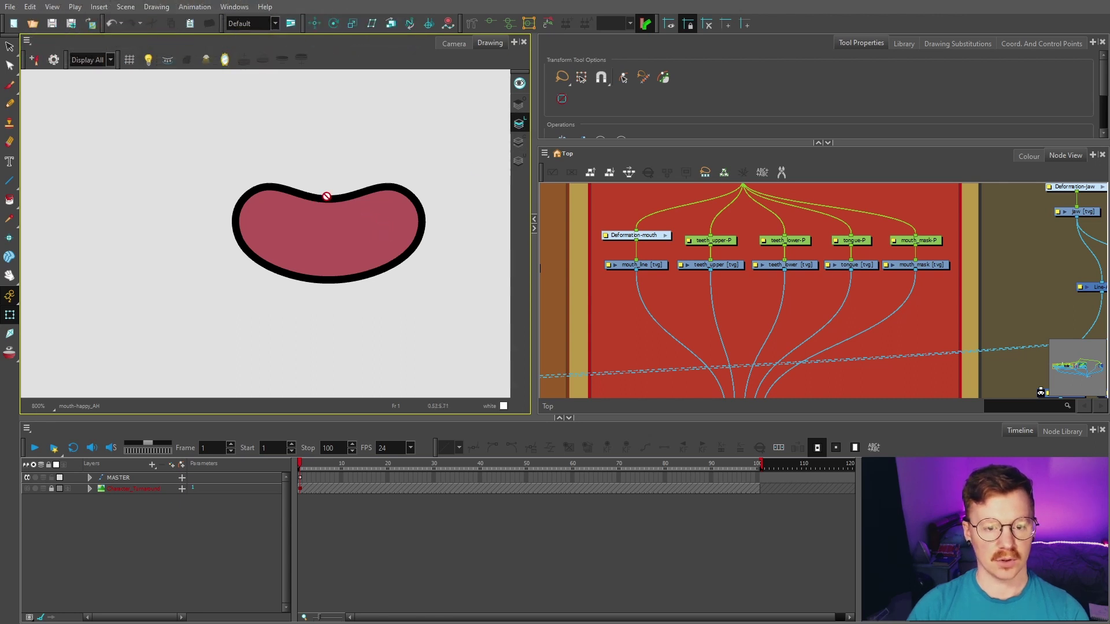
click(680, 301)
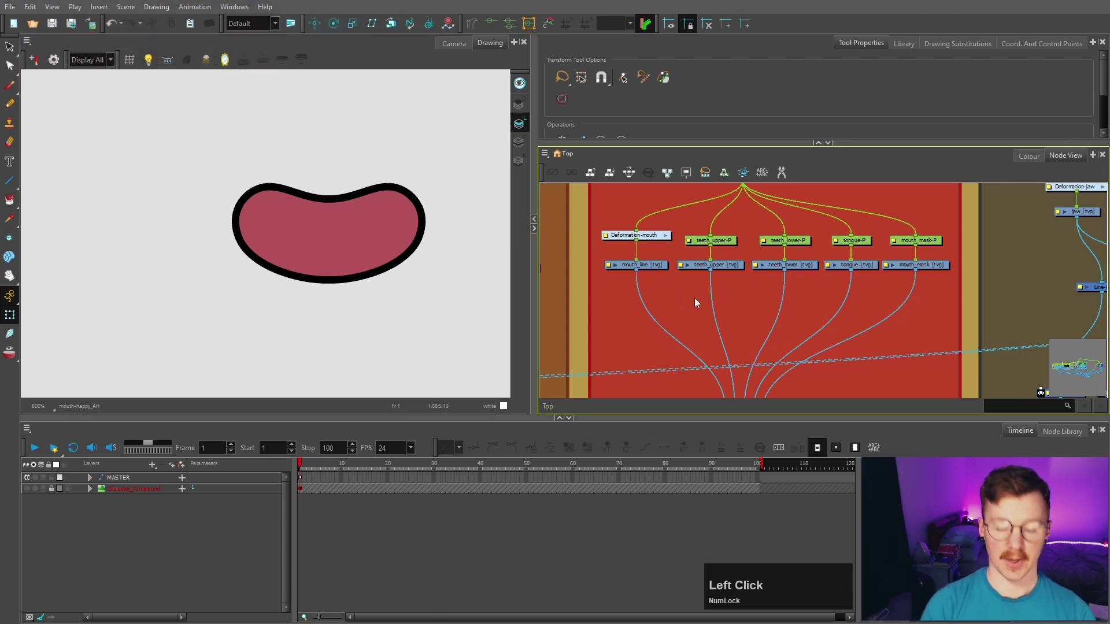
Add a Colour-Selector node from the 'colo' search and place it under mouth_line
key(Return)
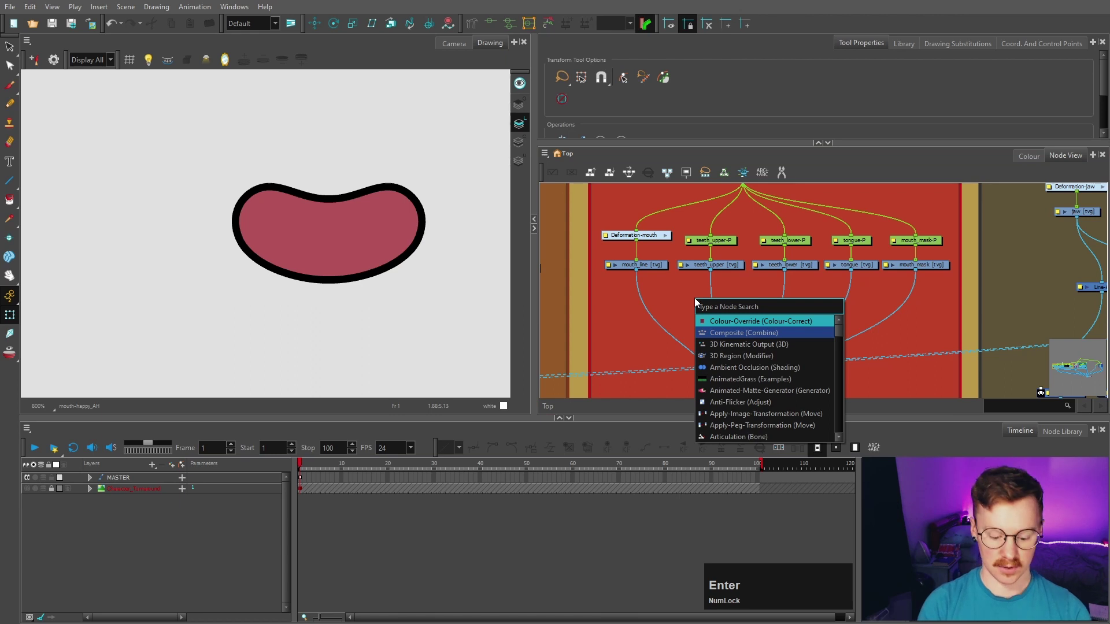
text(colo)
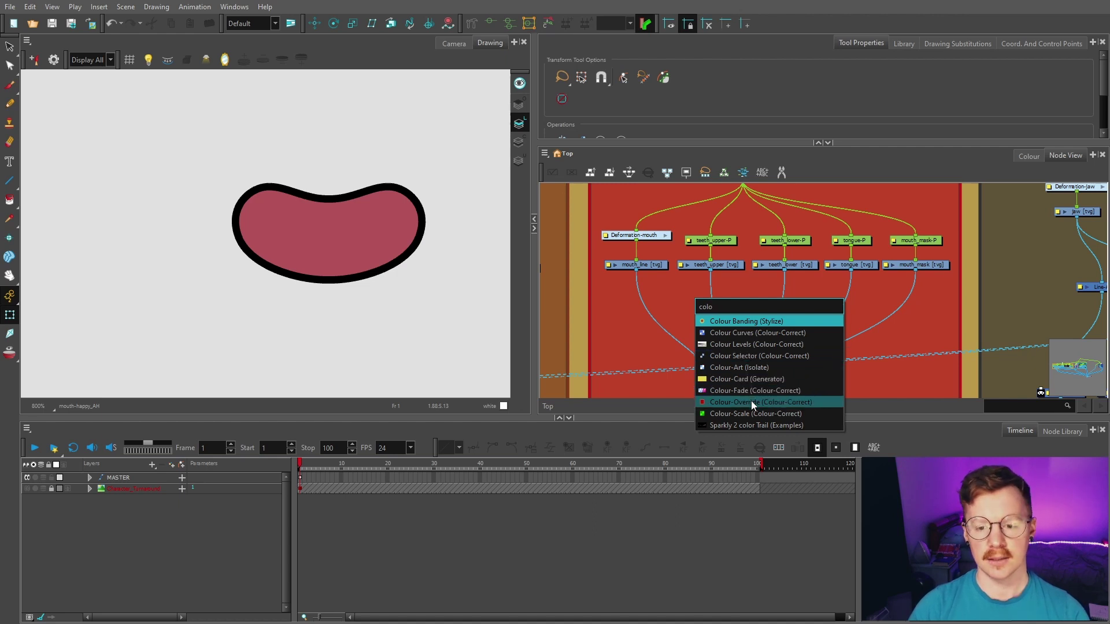
click(762, 359)
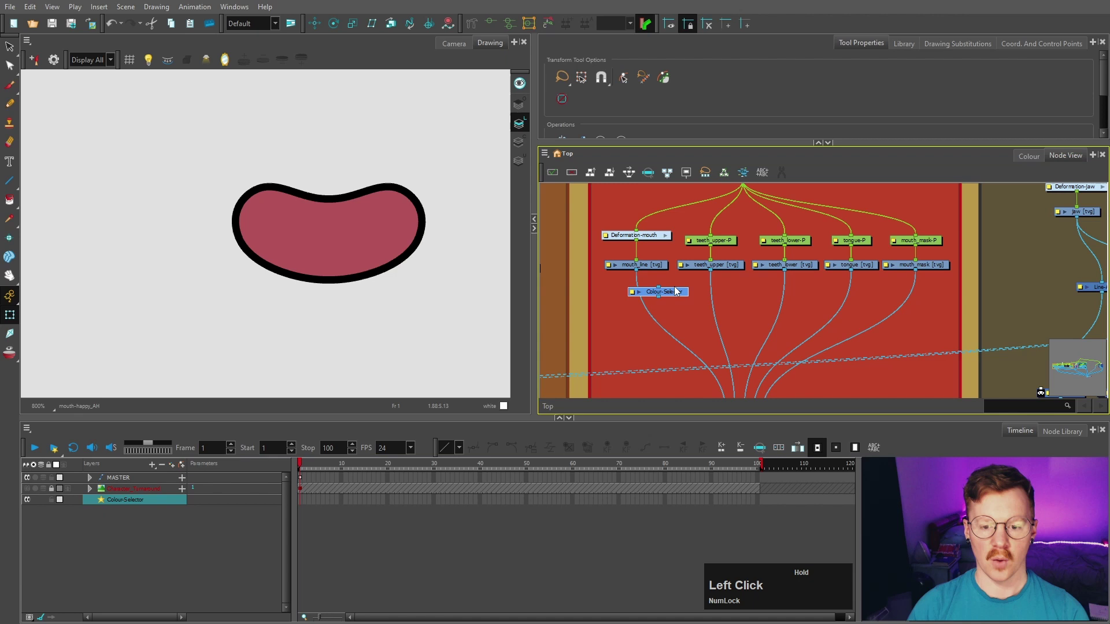
click(661, 305)
Duplicate the selector under mouth_mask and connect both selectors into mouth_comp
key(ctrl+c)
key(ctrl+v)
drag(713, 312, 925, 309)
click(926, 309)
key(space)
click(736, 323)
key(space)
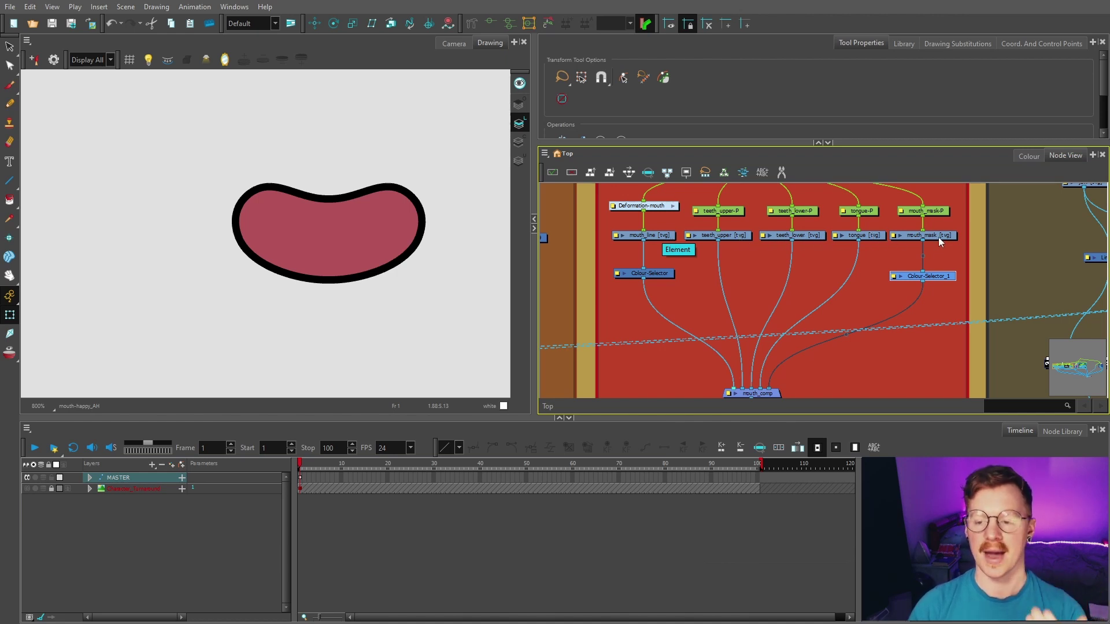
click(668, 303)
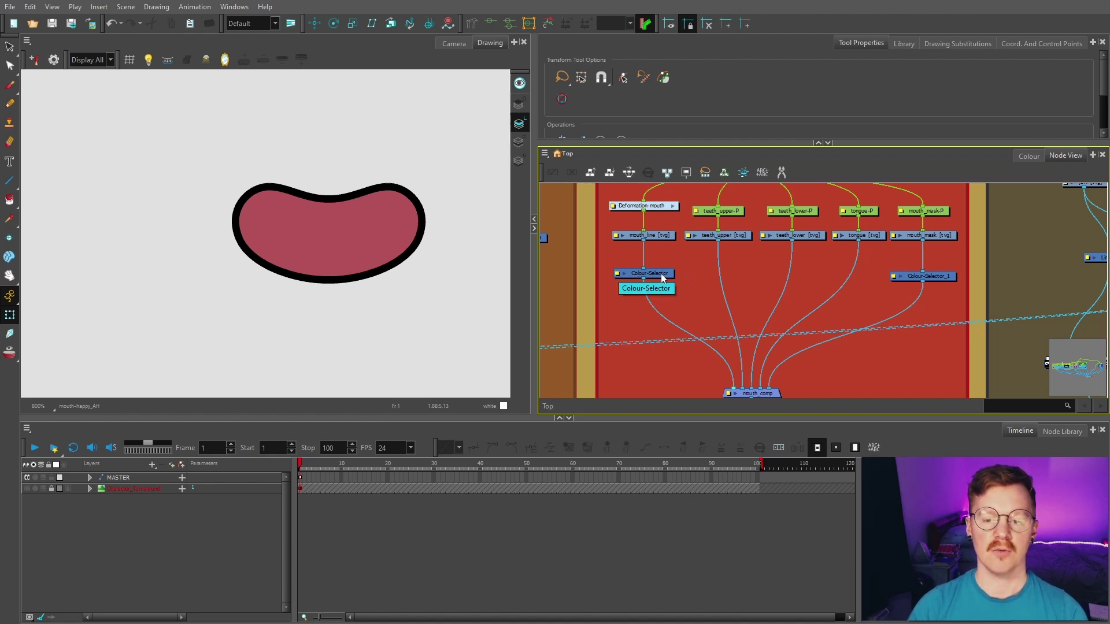
click(663, 277)
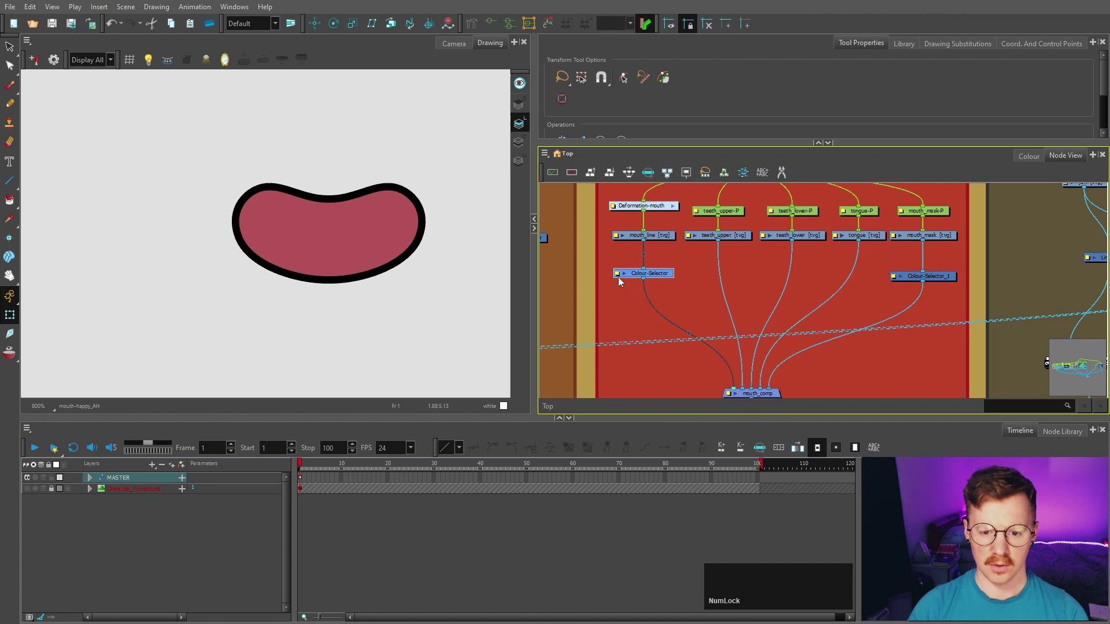
Set the line Colour-Selector to pick only Sonnie_Rig:Line
click(618, 276)
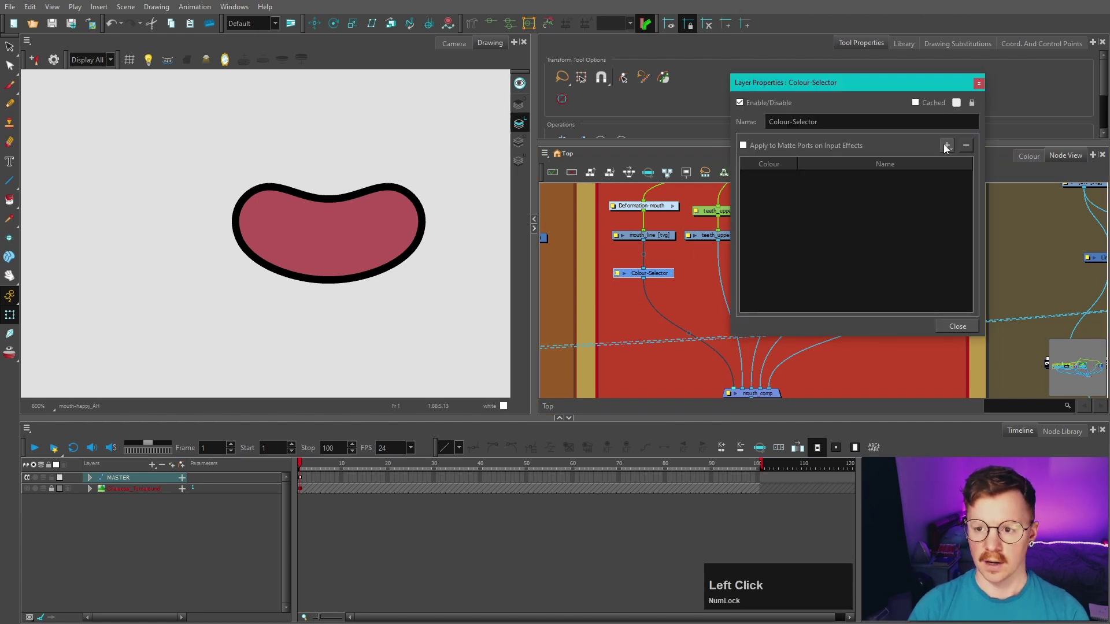
click(949, 148)
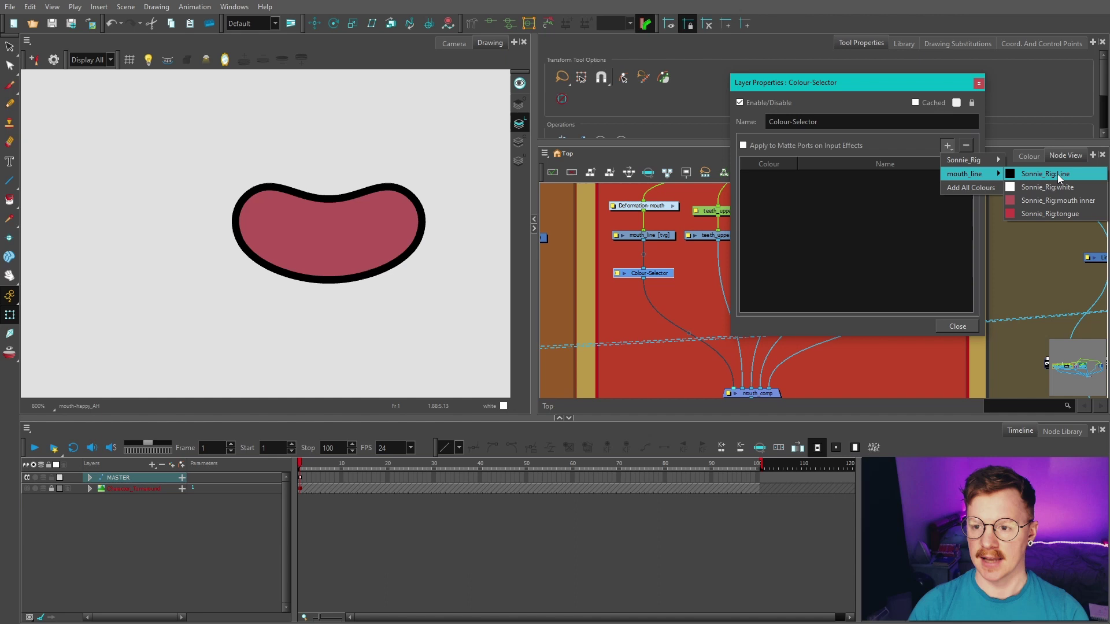
click(1060, 180)
click(957, 327)
Set Colour-Selector_1 under mouth_mask to pick only Sonnie_Rig:mouth inner
click(1033, 159)
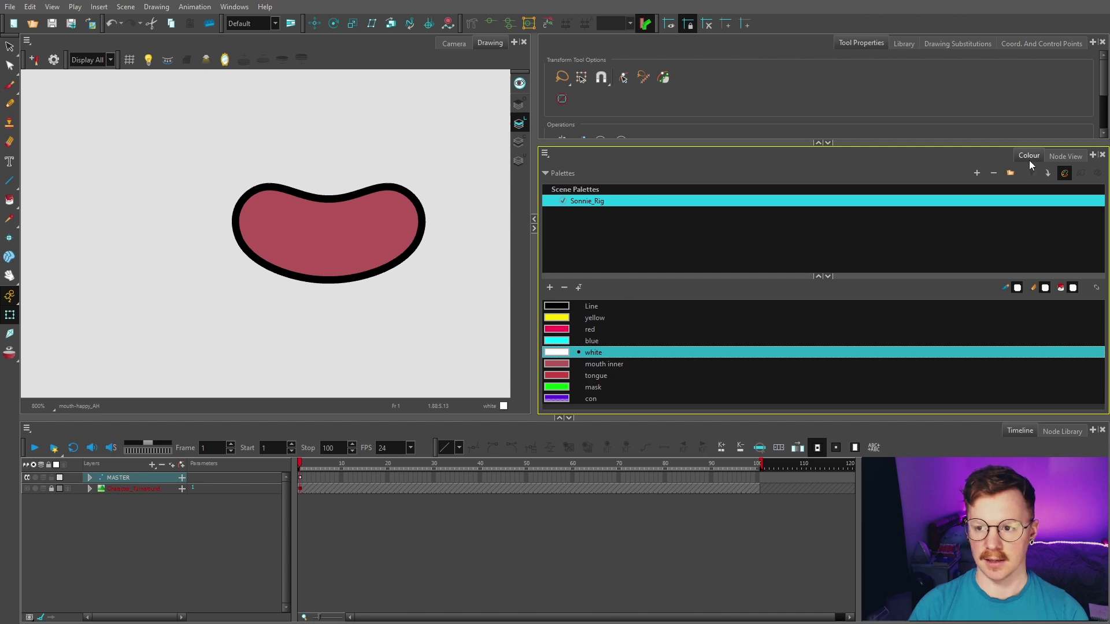
click(1056, 155)
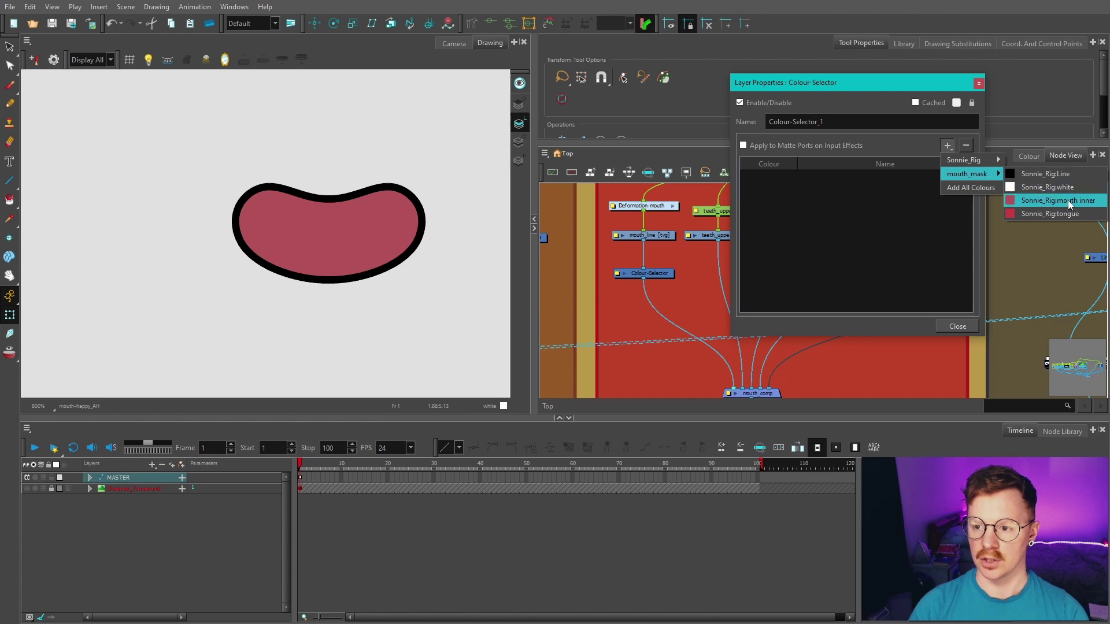
click(1061, 206)
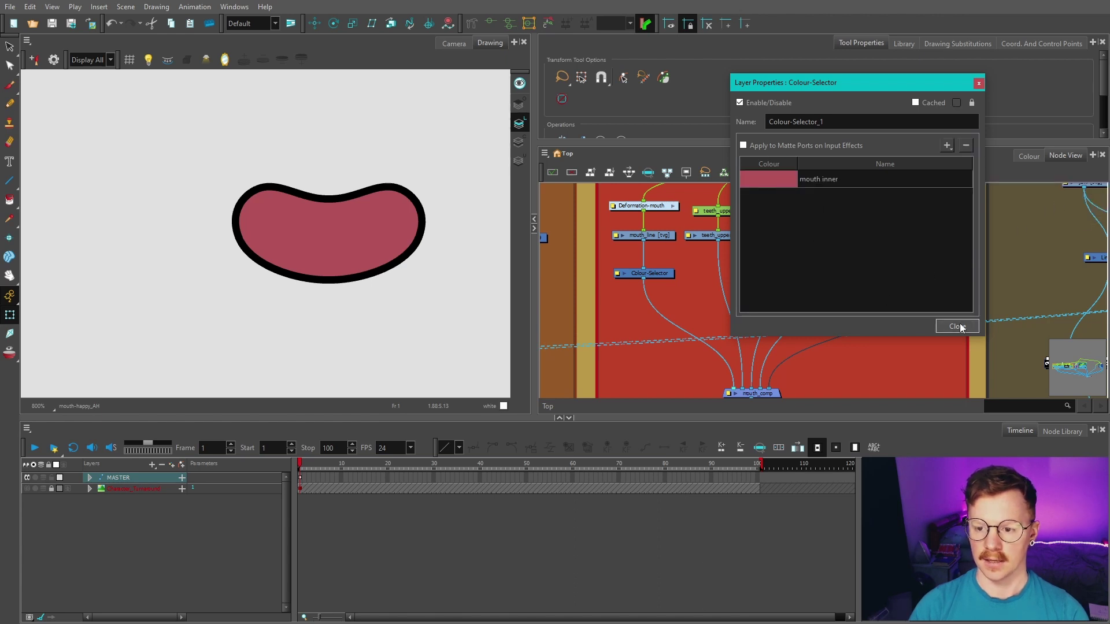
Add Cutter nodes from the 'cut' search under teeth_upper, teeth_lower and tongue
click(961, 328)
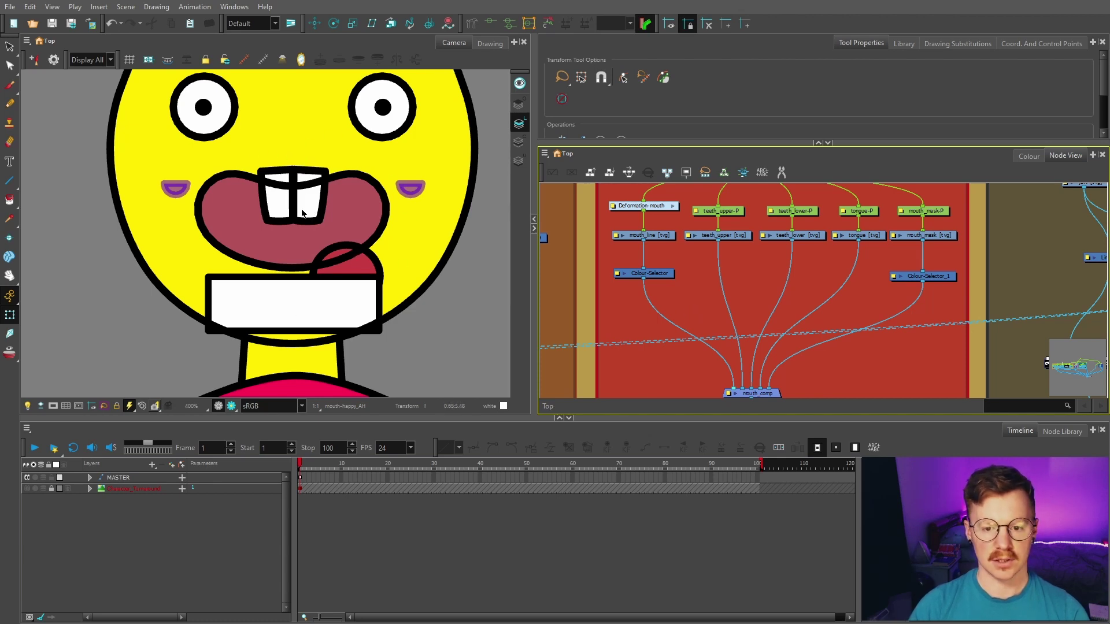
click(715, 293)
text(cut)
click(797, 315)
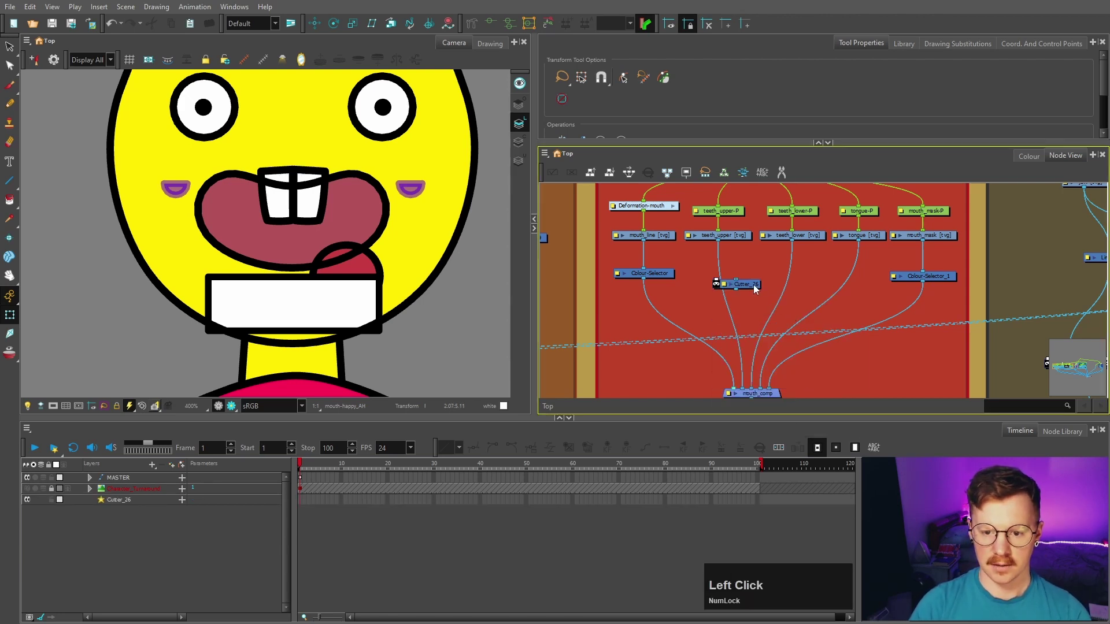
click(858, 316)
click(854, 300)
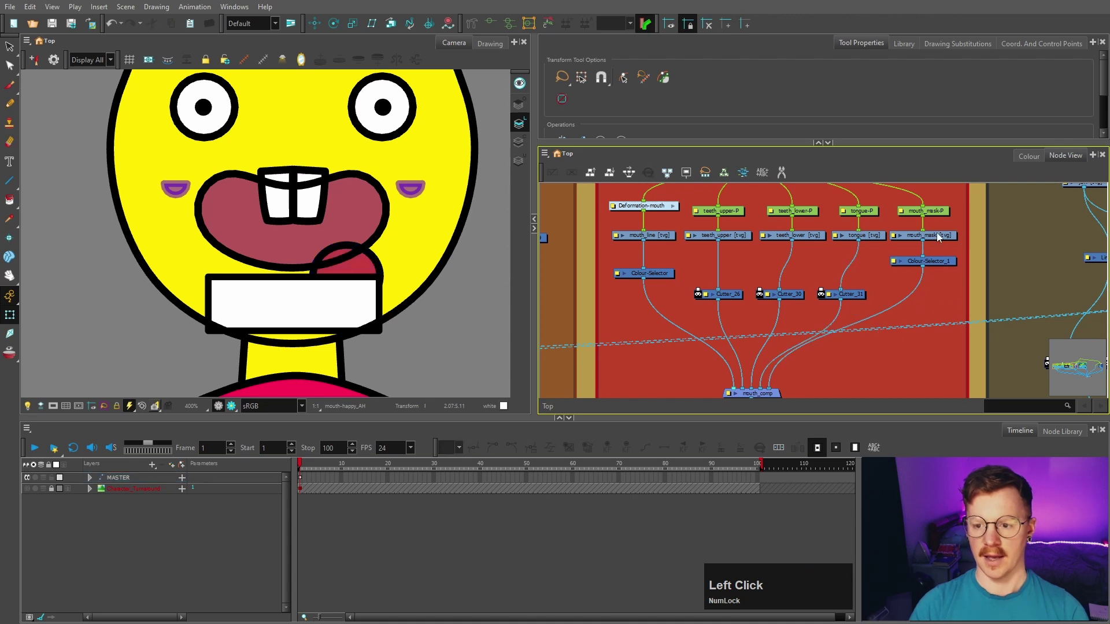
Connect Colour-Selector_1 to each cutter's matte port so the parts clip inside the mouth
click(738, 297)
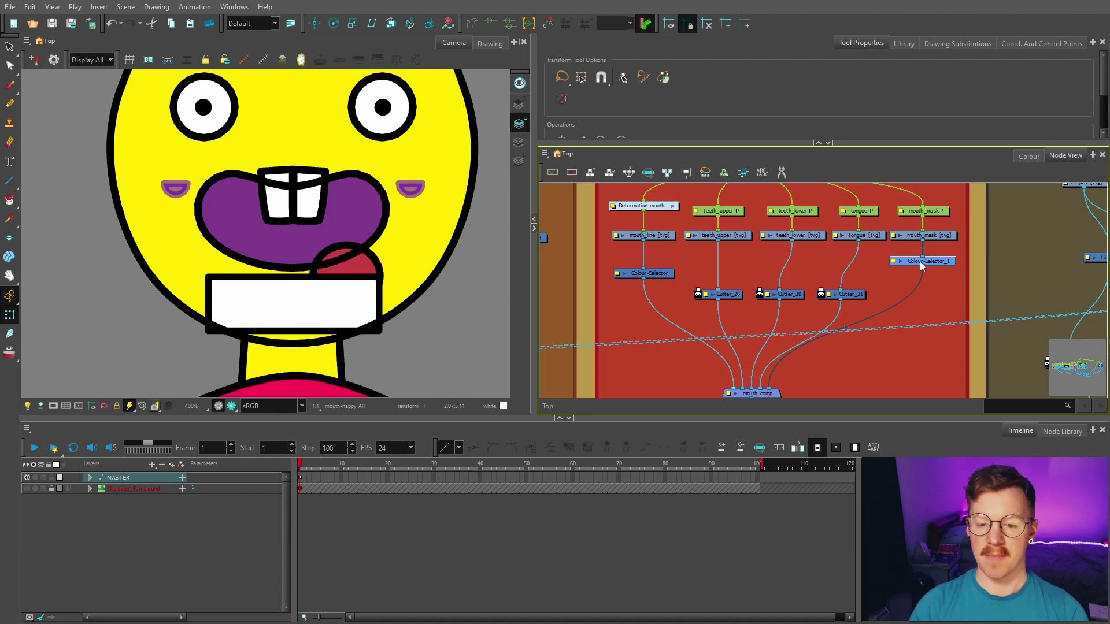
click(924, 272)
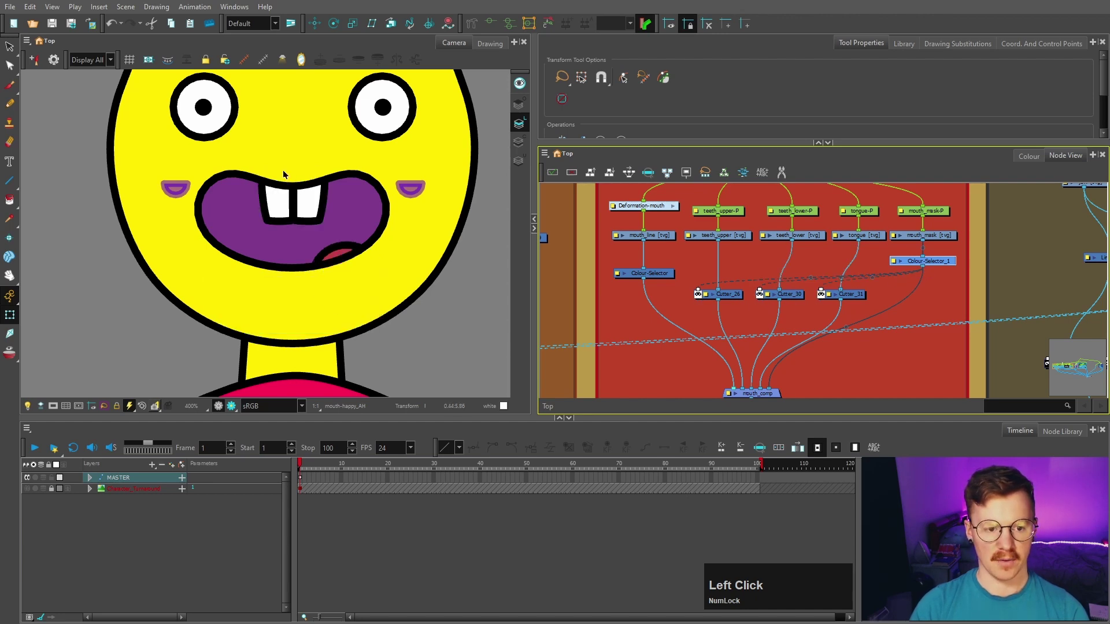
Pan to the head group and connect Colour-Selector_1's output to the head cutter's matte
key(space)
key(space)
scroll(up, 3)
key(space)
click(720, 322)
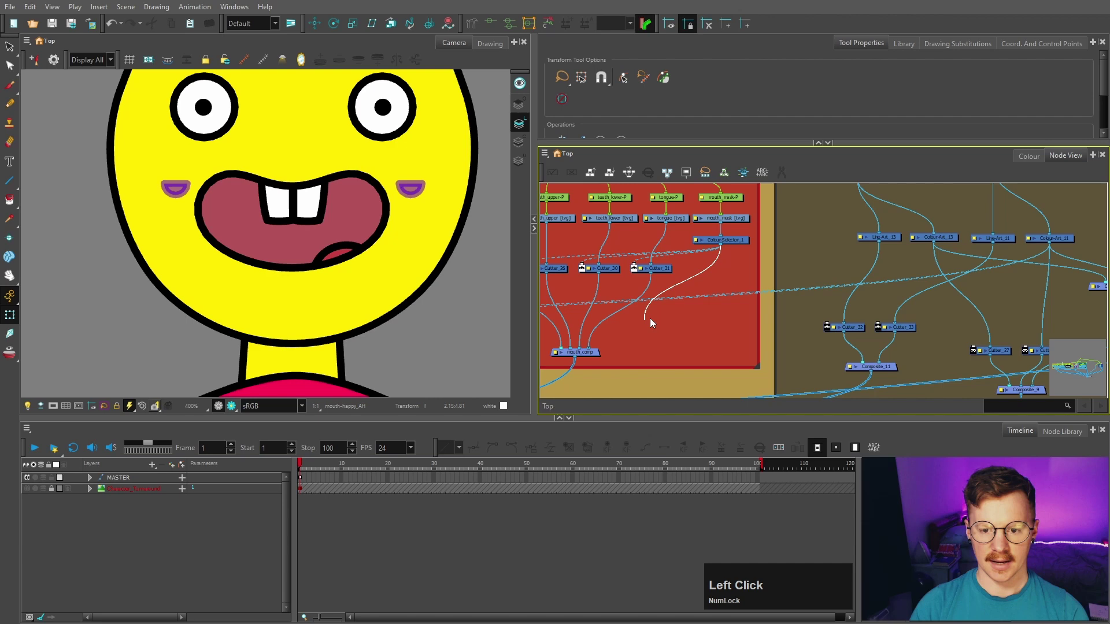
key(space)
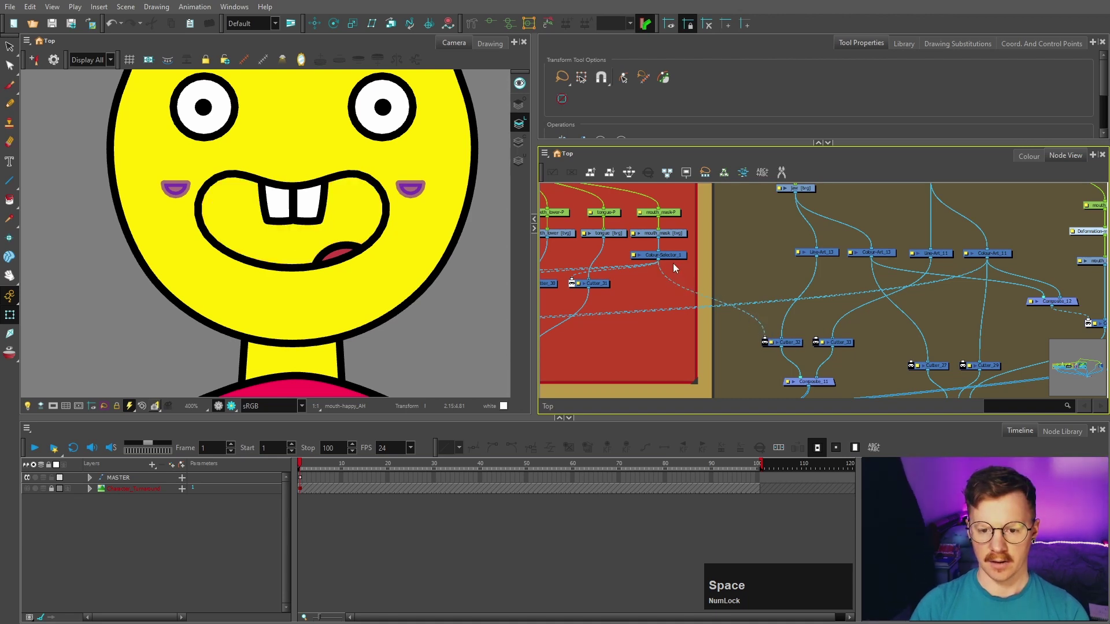
click(664, 266)
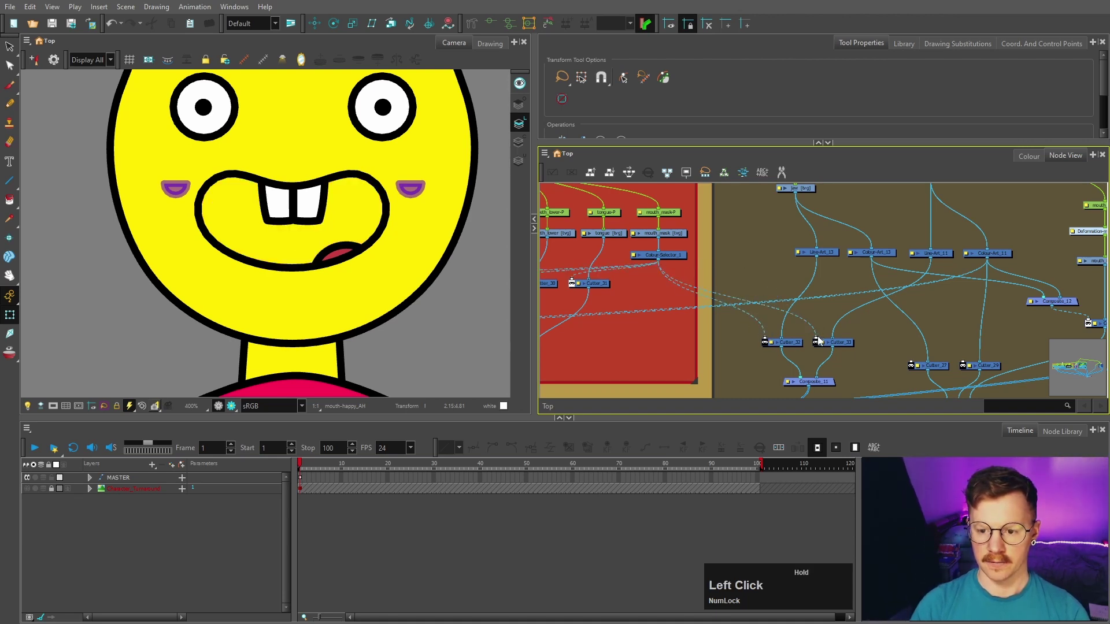
Connect the mask selector to the jaw cutter and the inner mouth cutter mattes
key(space)
click(885, 339)
key(space)
click(592, 260)
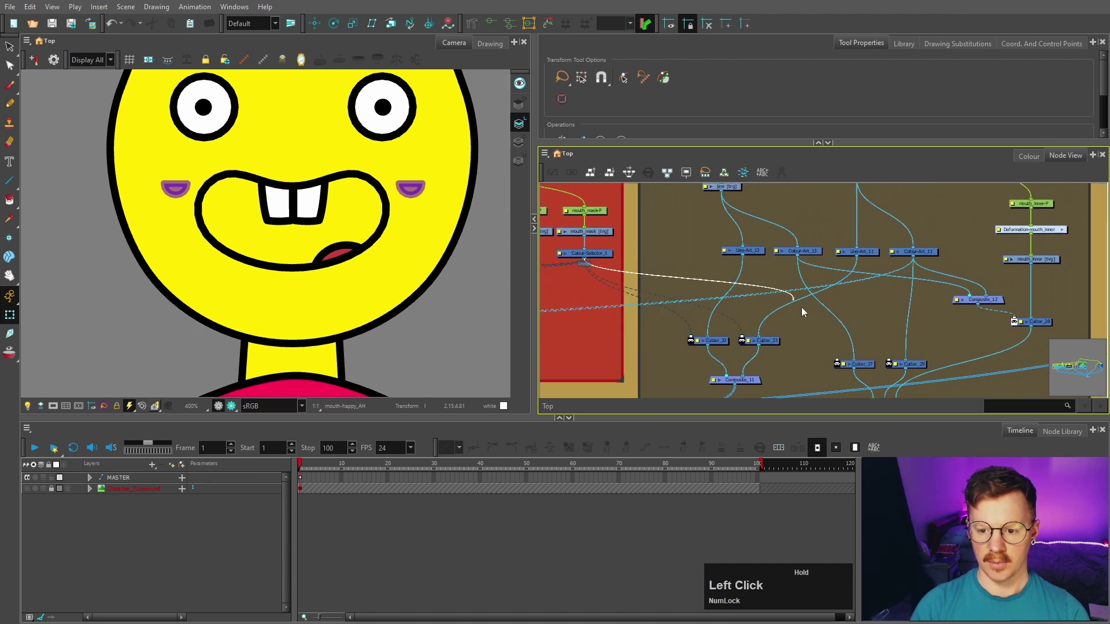
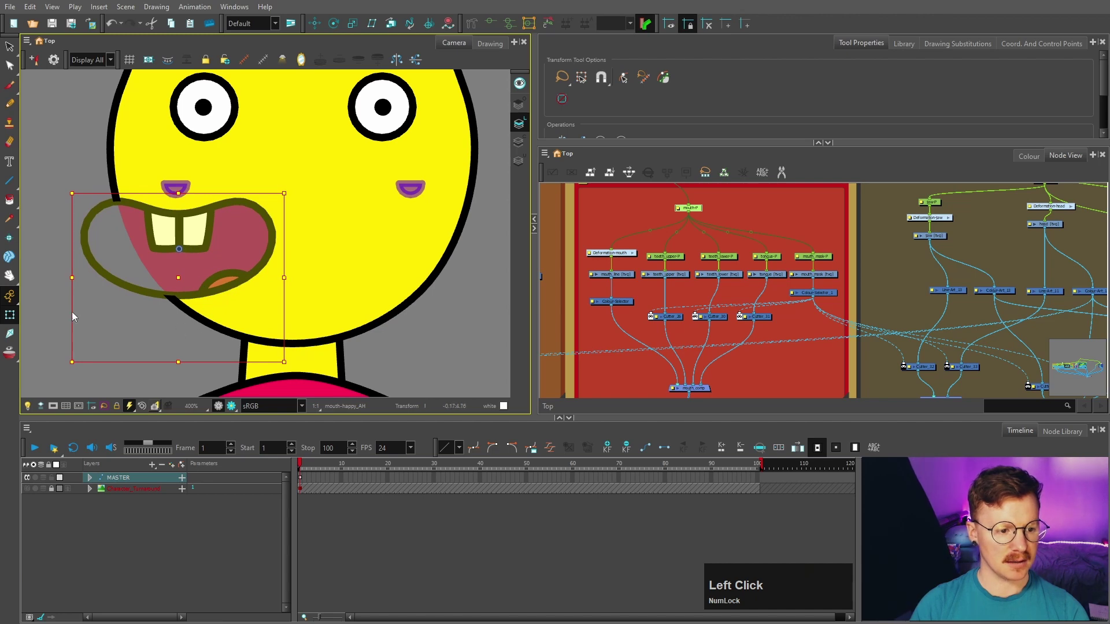
Add a Composite node from the 'comp' search under the line colour selector
click(643, 328)
scroll(down, 3)
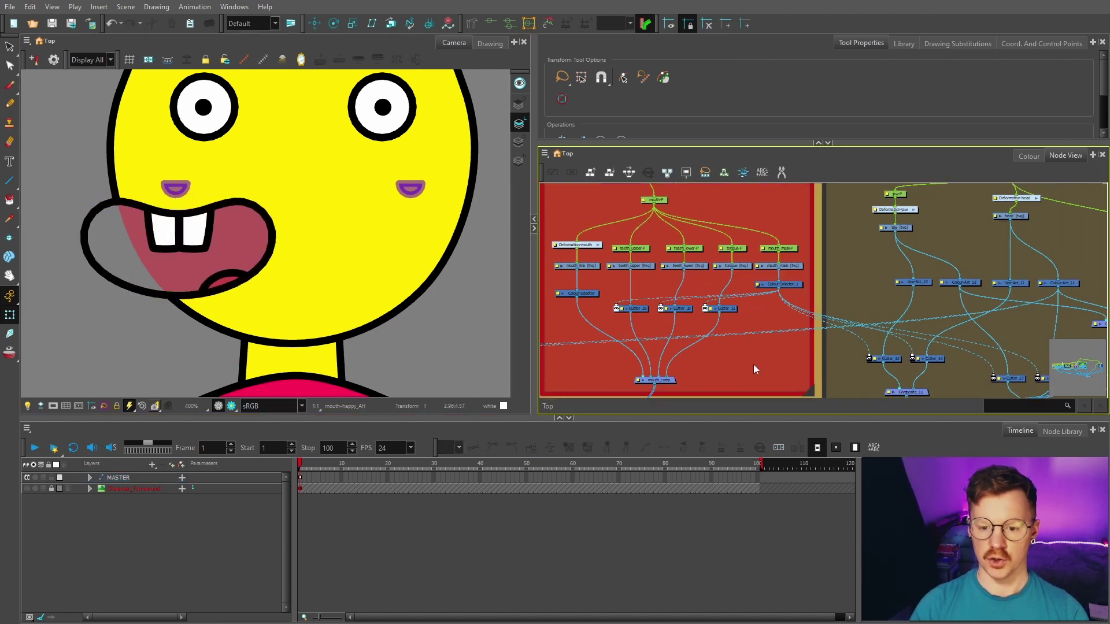
click(751, 364)
text(comp)
click(739, 377)
Add a Cutter from the 'cutt' search and link the new composite into the head network
key(Return)
text(cutt)
click(770, 399)
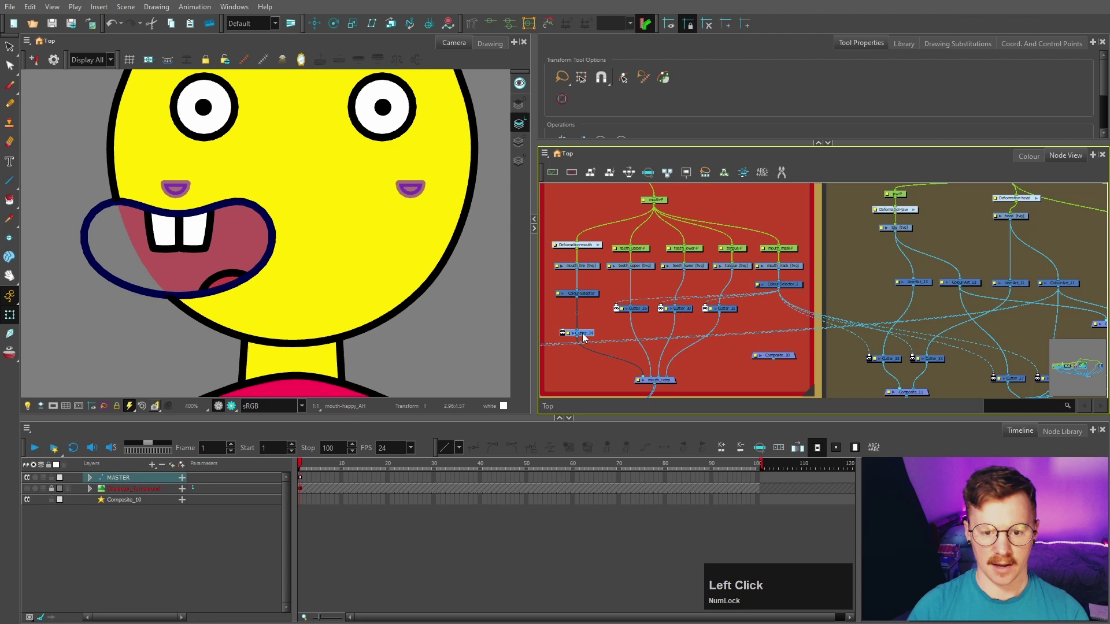
click(896, 235)
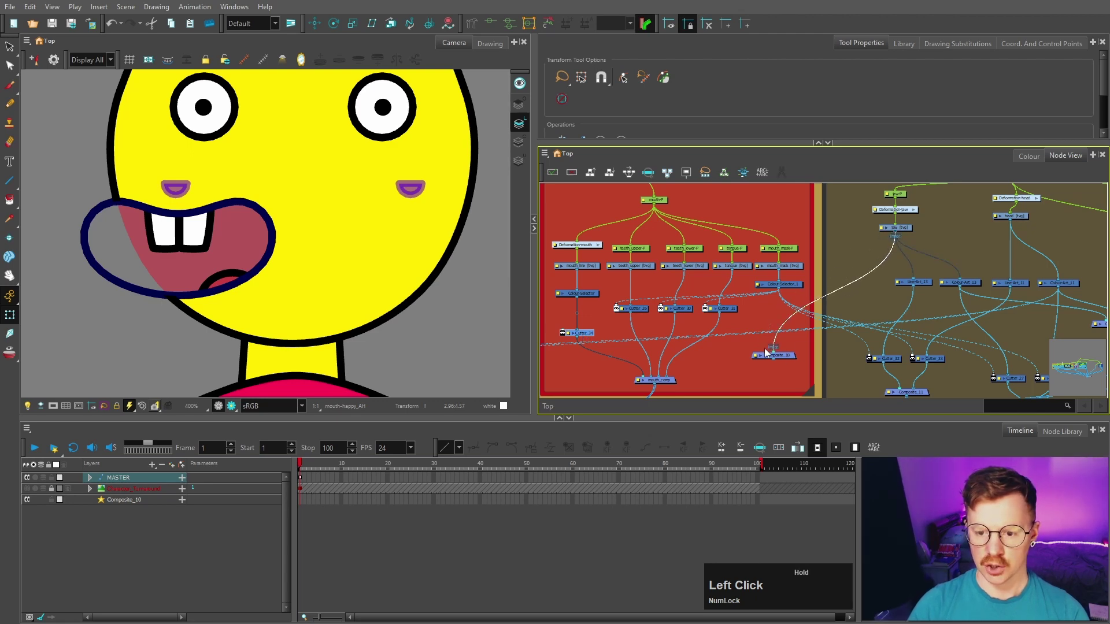
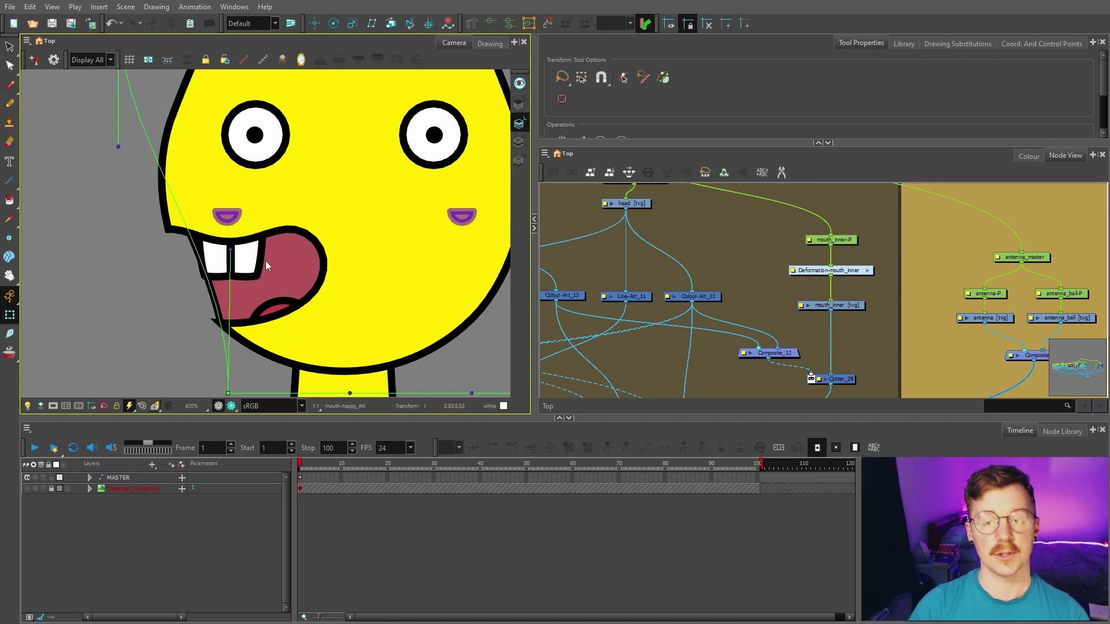
Reset the head deformation to rest and substitute the mouth to the grinning drawing
key(space)
scroll(up, 3)
click(797, 234)
key(r)
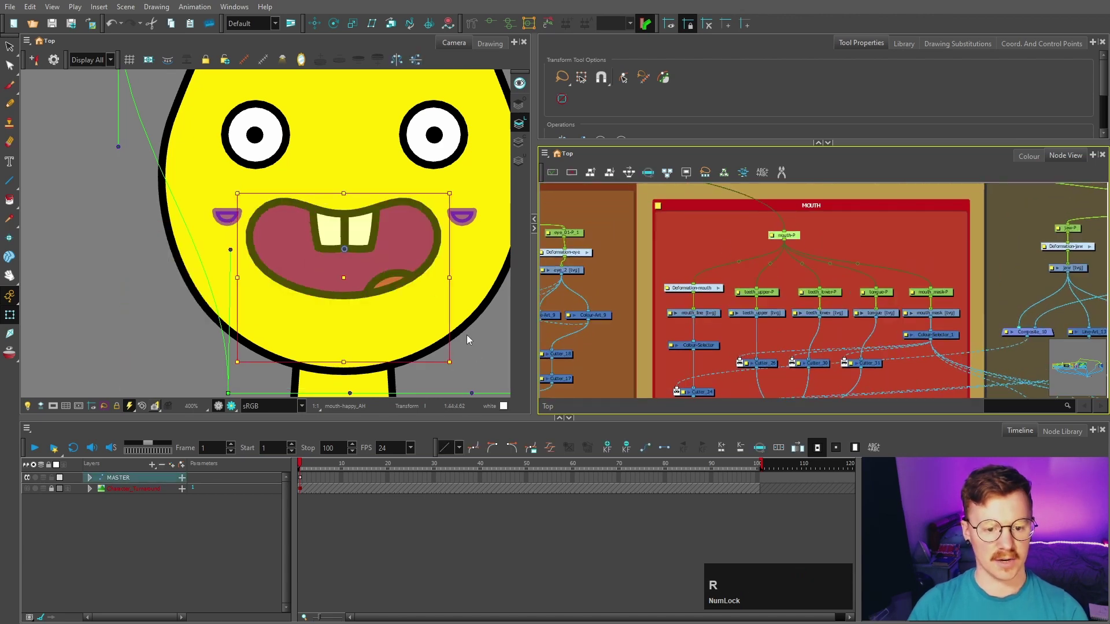